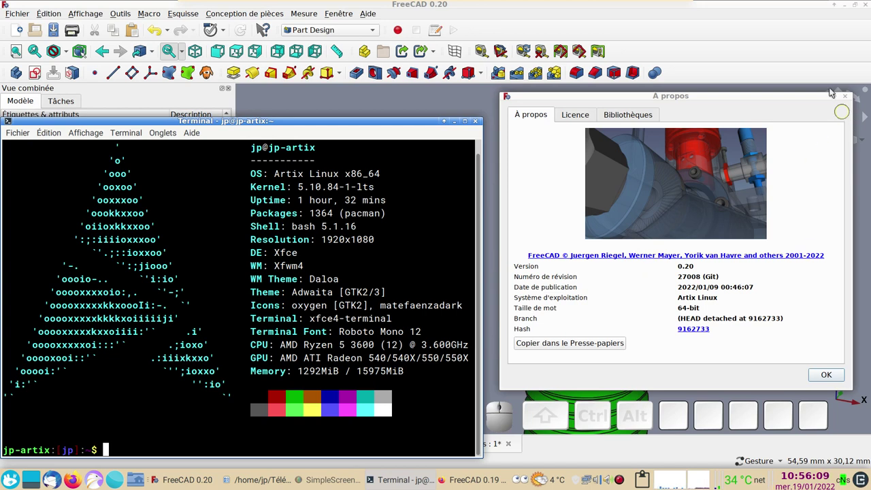
Close the terminal and the version 0.20 info so the taraudages-fasteners model shows.
left_click(723, 20)
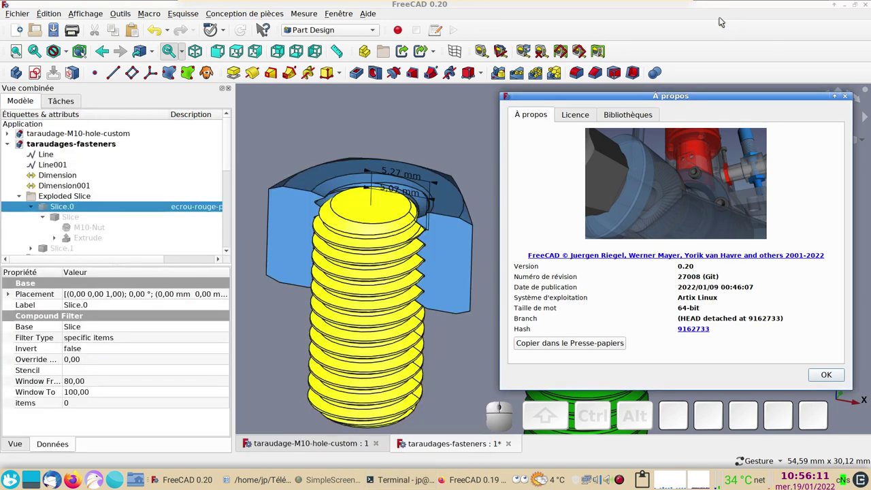
left_click(831, 378)
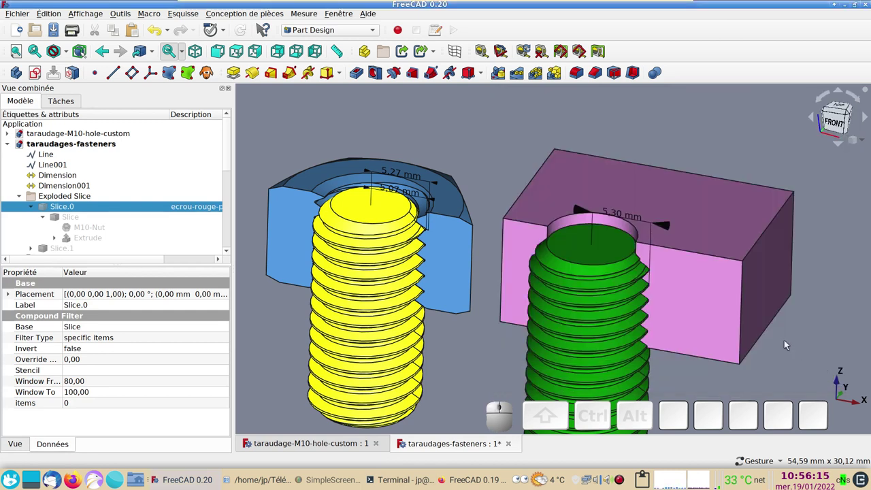
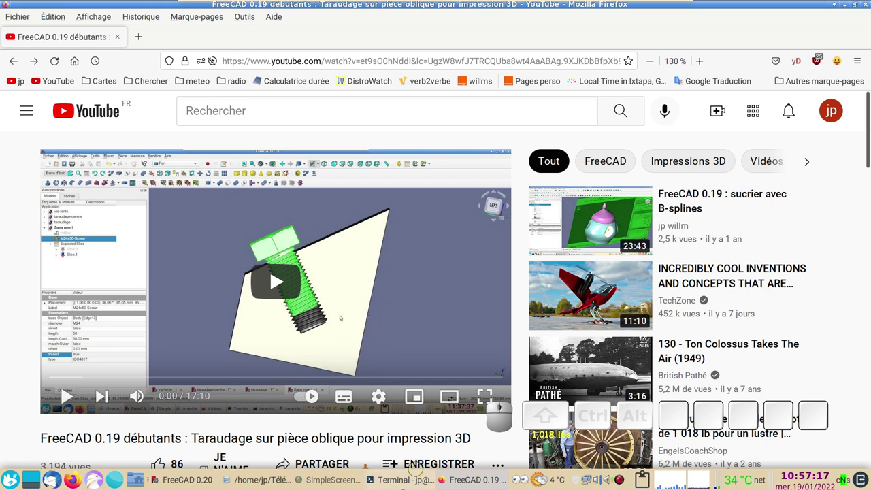
Activate the Fasteners workbench from the workbench list, then reach the Édition menu.
left_click(385, 396)
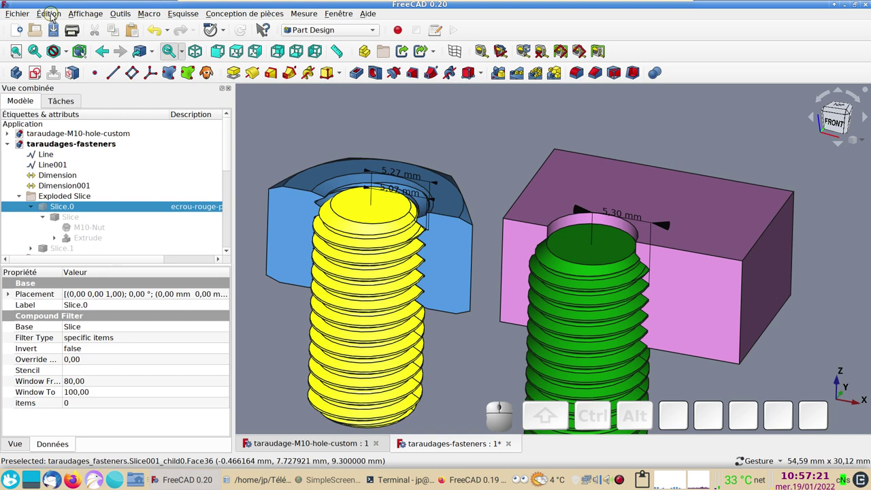
left_click(53, 15)
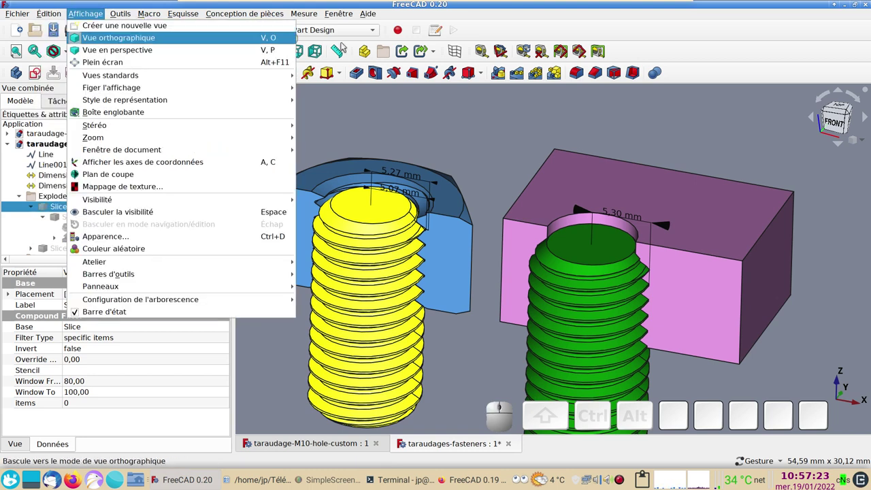
left_click(525, 24)
left_click(377, 30)
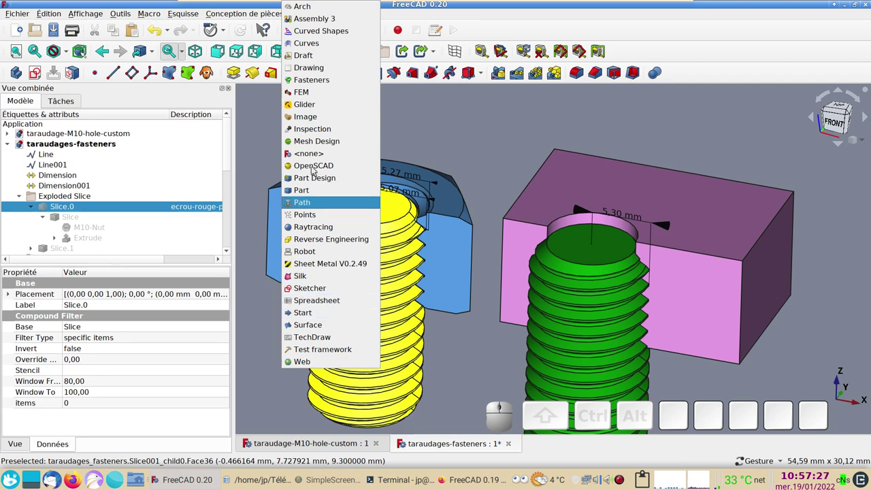
left_click(325, 81)
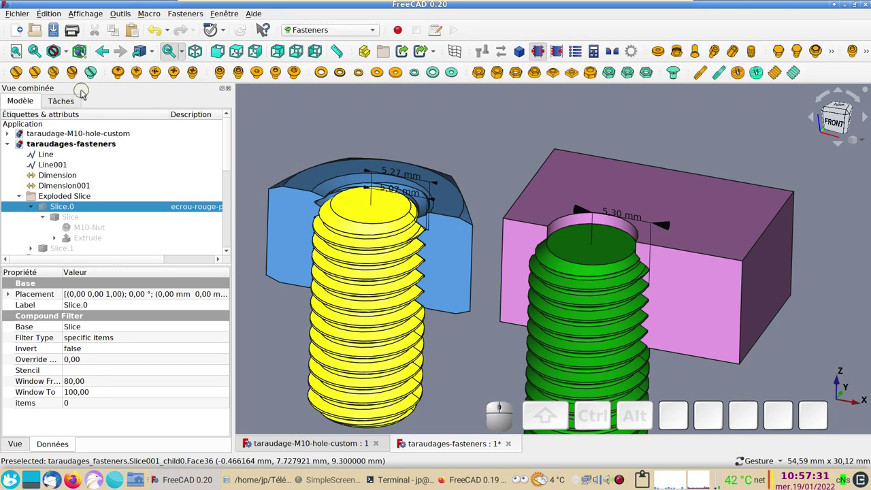
left_click(55, 16)
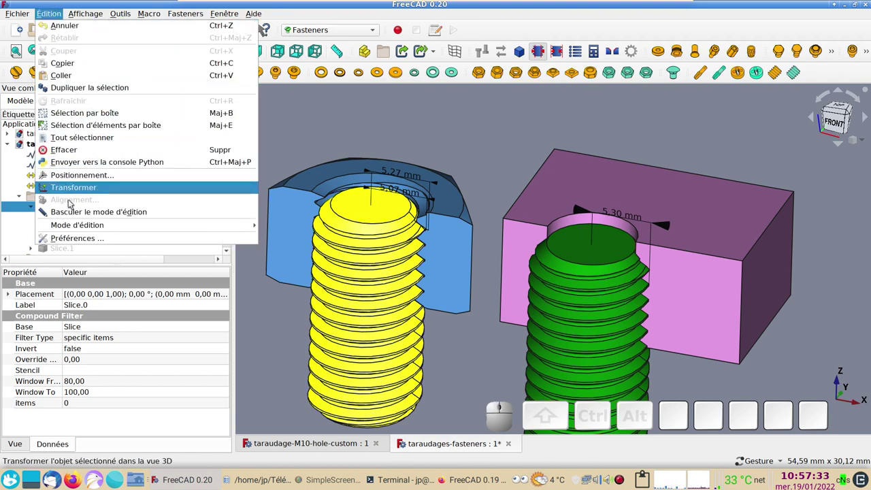
left_click(82, 237)
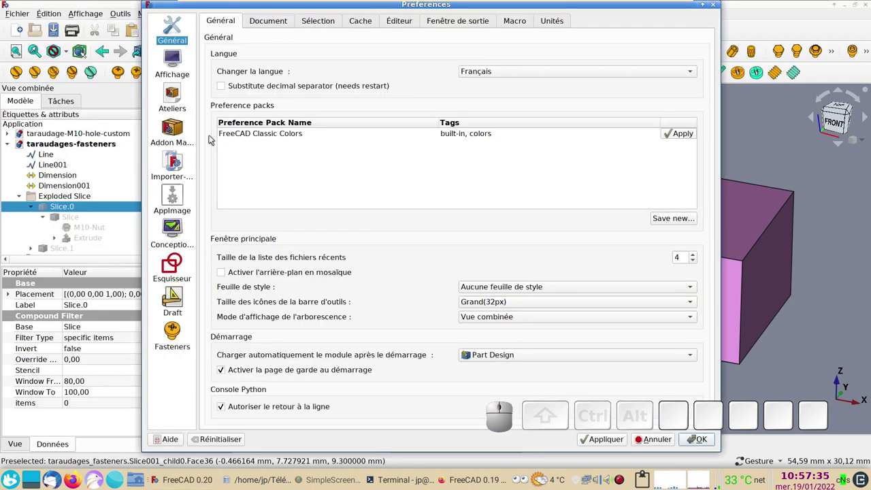
left_click(170, 332)
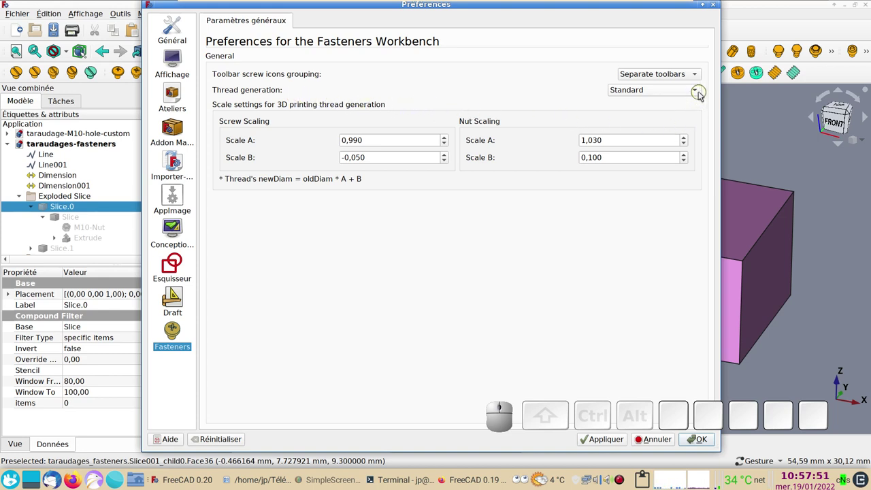
left_click(701, 92)
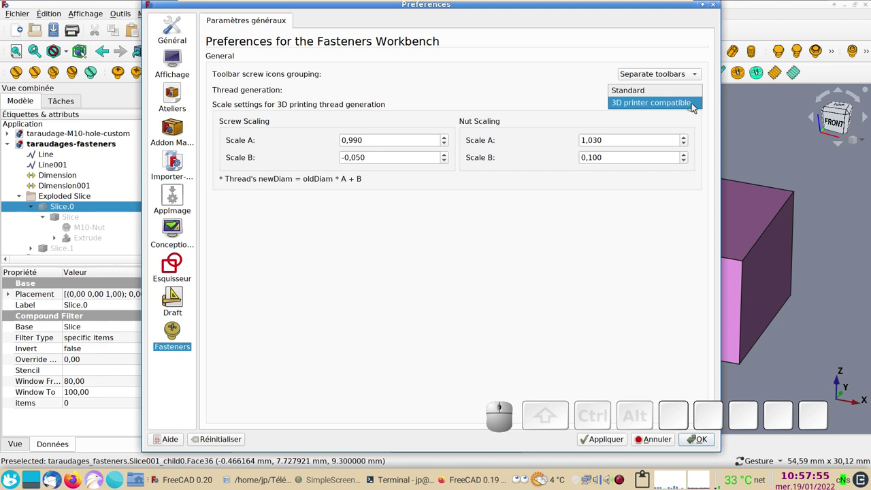
left_click(688, 95)
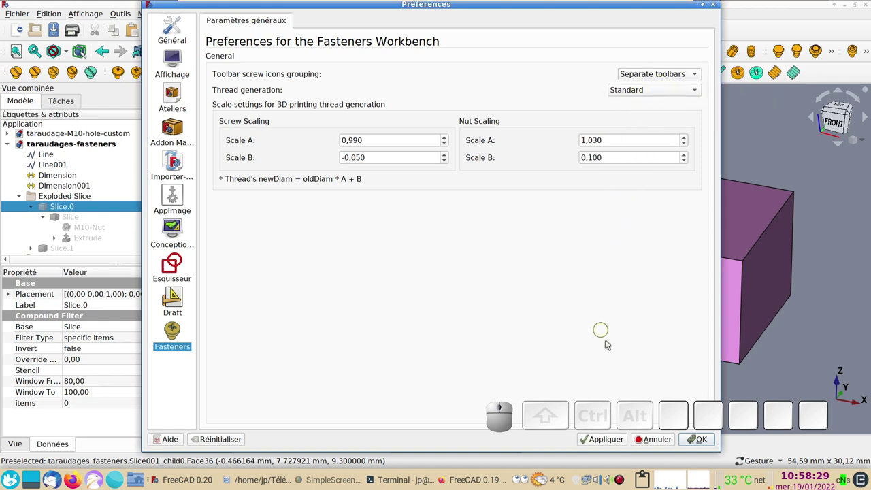
Close Preferences and view the blue nut's sectioned thread face-on, zoomed on the 5,27 and 5,07 mm dimensions.
left_click(653, 443)
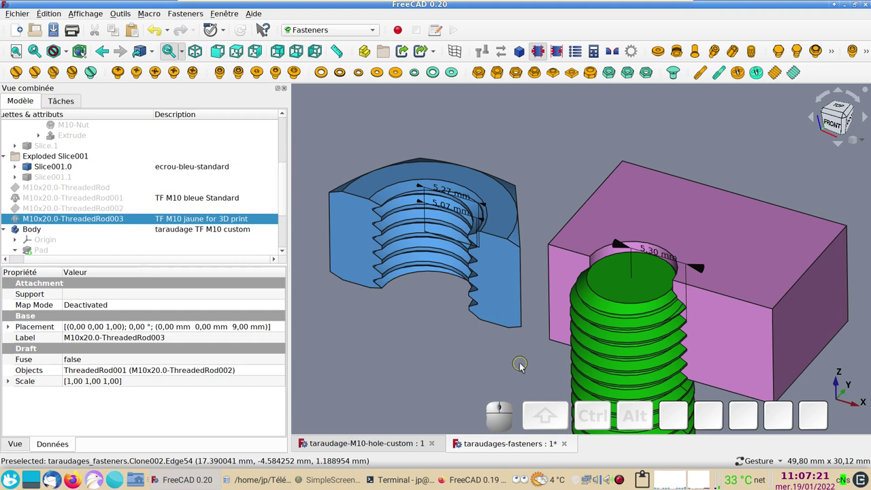
left_click(497, 276)
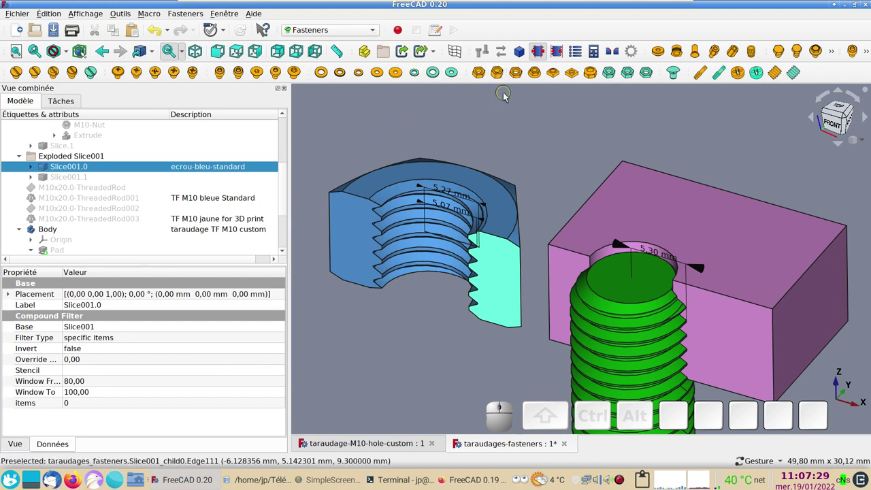
key("KP_1")
scroll("up", 3)
right_click(496, 323)
scroll("up", 3)
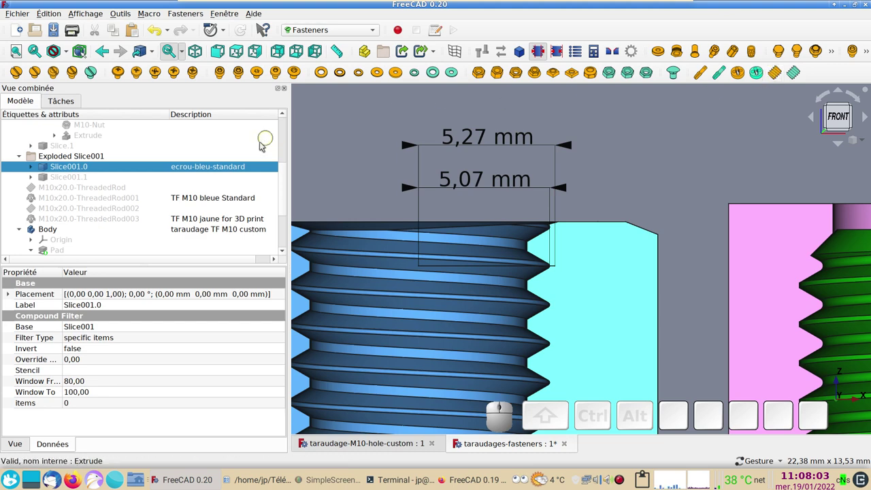
Make M10x20.0-ThreadedRod001 visible inside the sectioned nut and zoom on the thread flanks.
left_click(185, 197)
key("space")
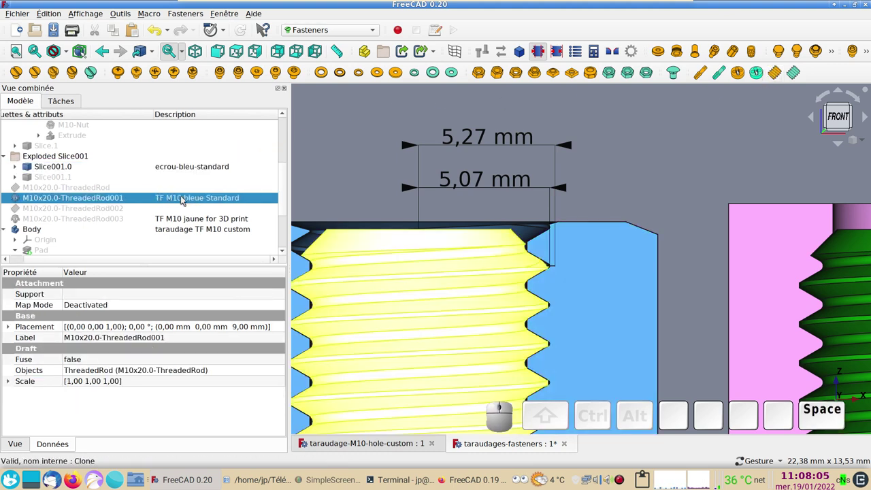
scroll("up", 3)
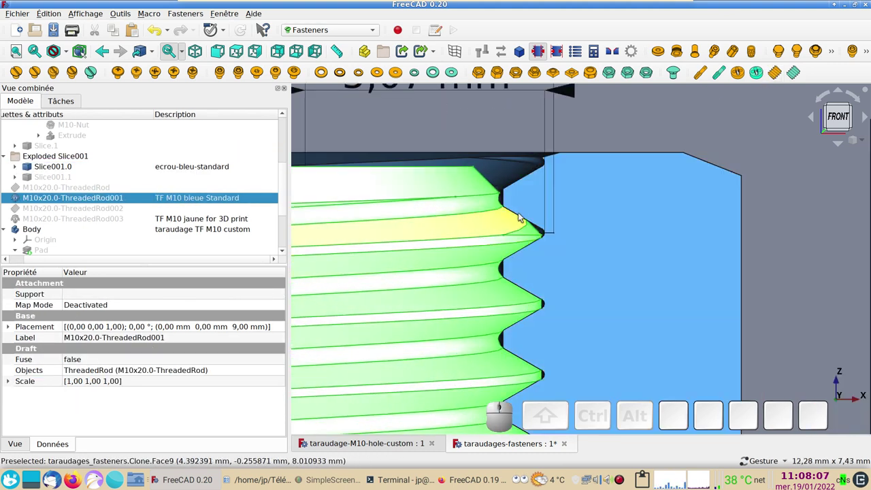
scroll("up", 3)
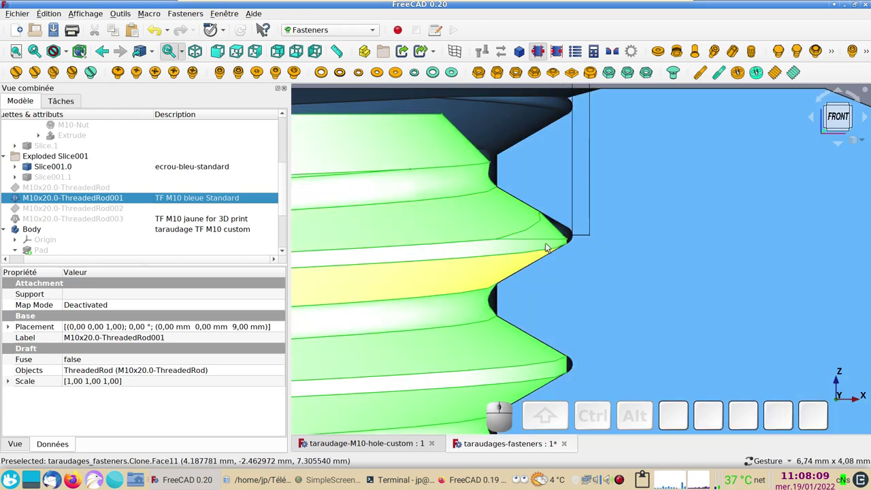
scroll("down", 3)
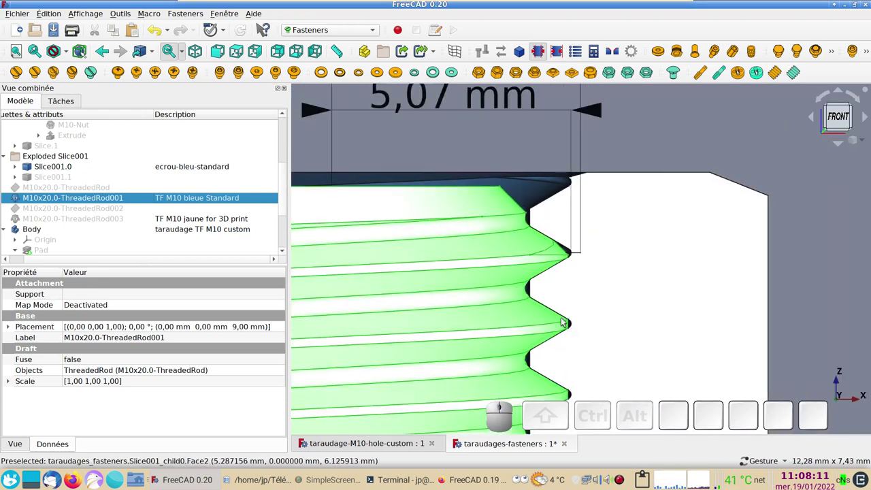
scroll("down", 3)
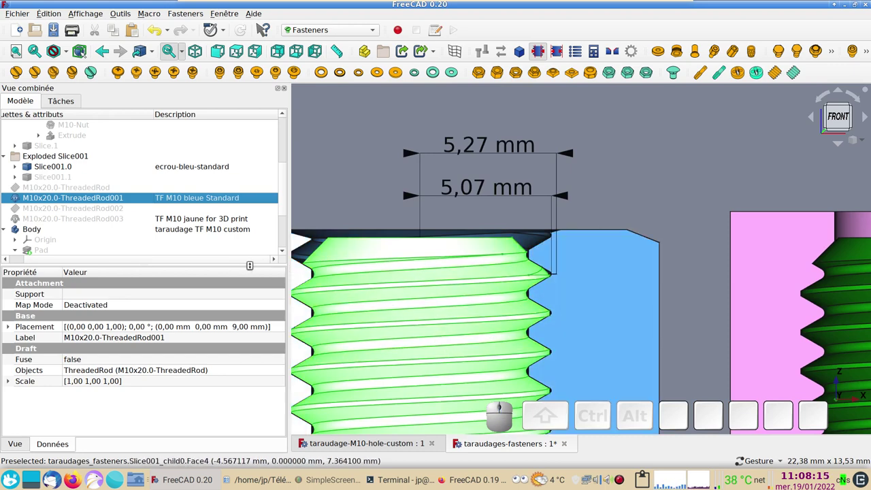
key("space")
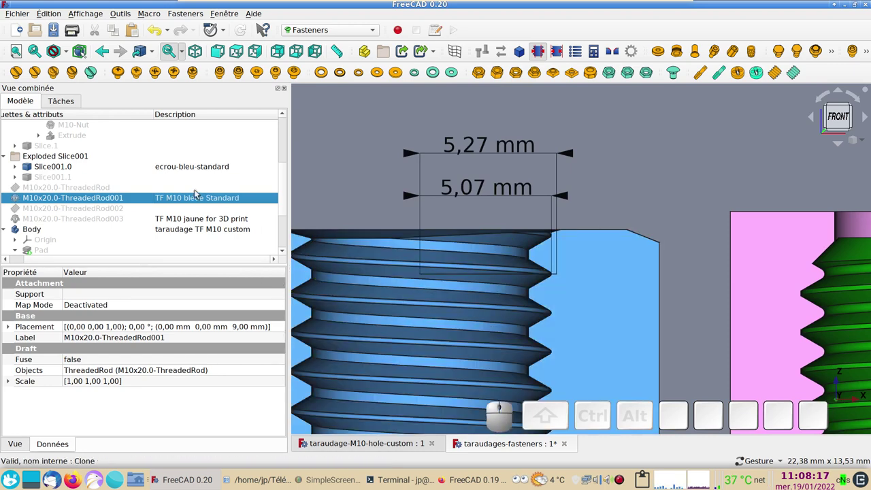
scroll("up", 3)
scroll("up", 3)
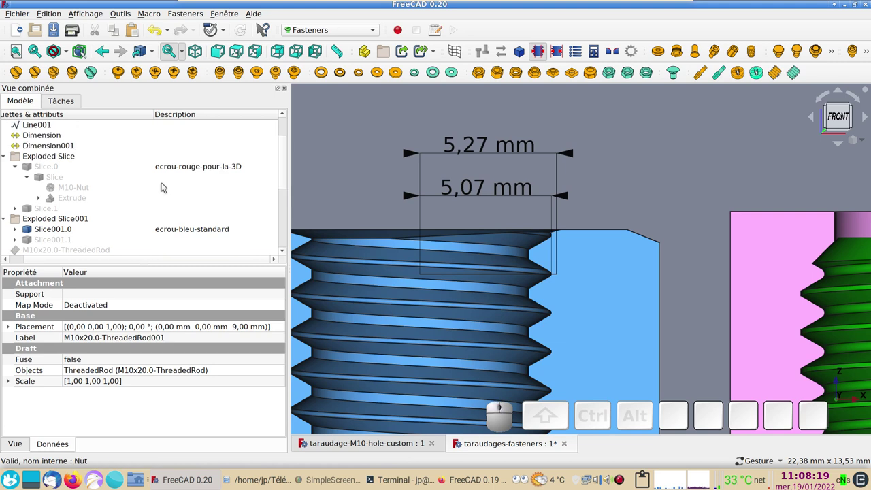
Make Slice.0, the red 3D-print nut section, visible around the rod and inspect it zoomed.
left_click(169, 169)
key("space")
scroll("up", 3)
right_click(596, 215)
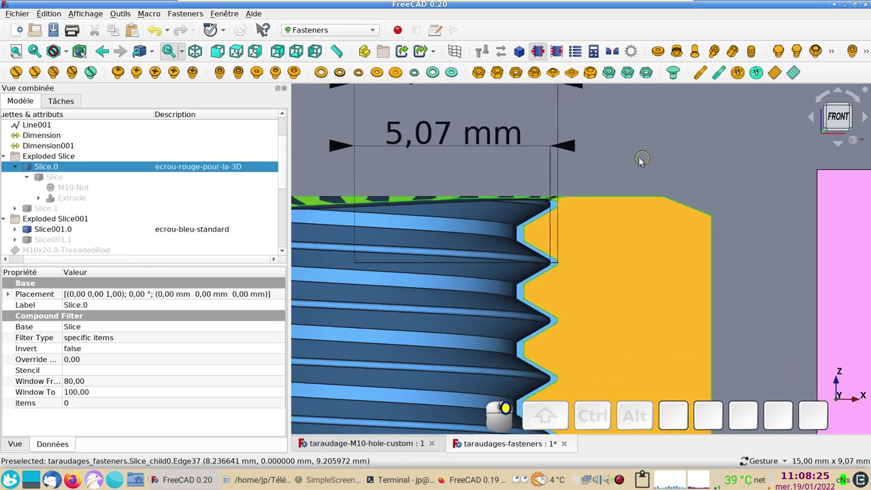
scroll("up", 3)
right_click(585, 277)
scroll("down", 3)
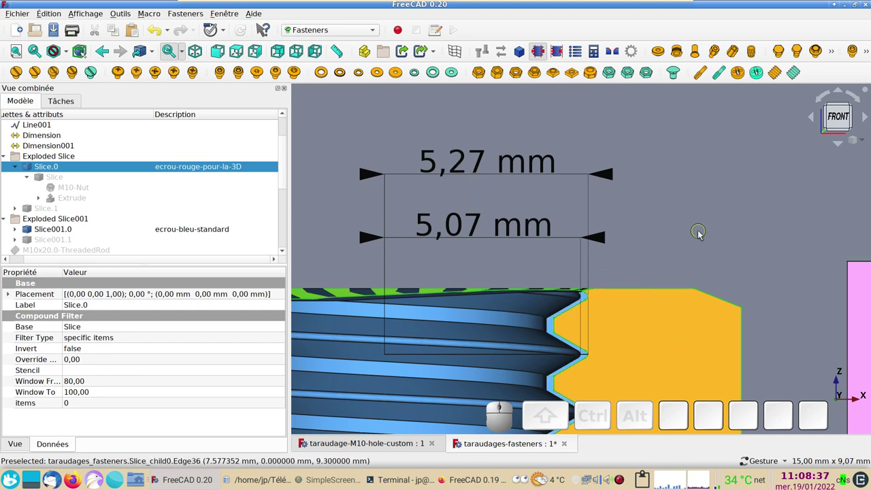
right_click(702, 233)
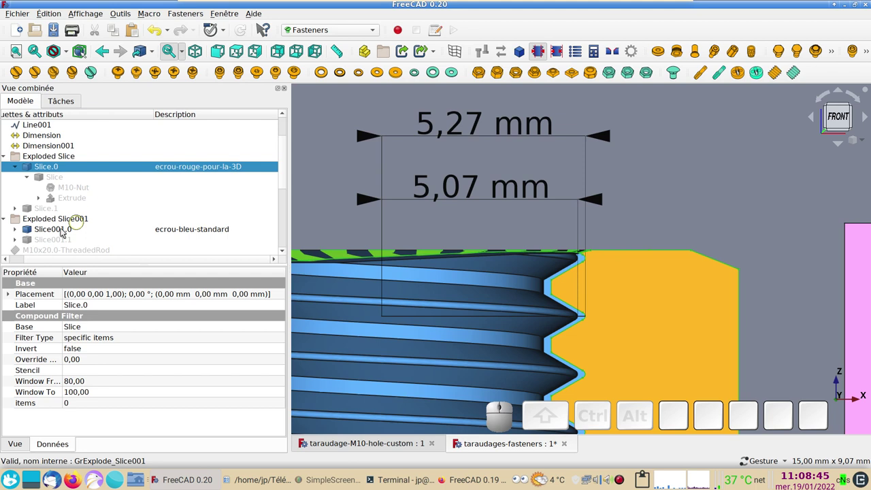
scroll("down", 3)
scroll("down", 3)
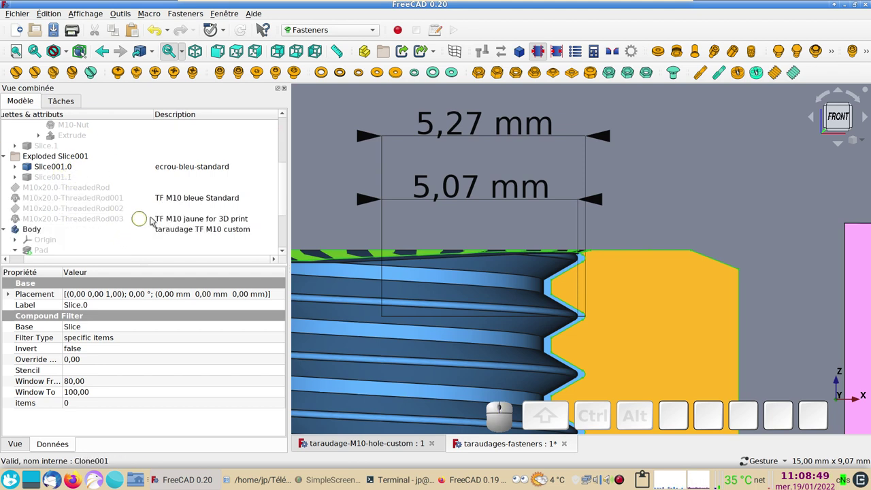
Make M10x20.0-ThreadedRod003 visible inside the red nut, inspect it, then clear the selection.
left_click(160, 220)
key("space")
scroll("up", 3)
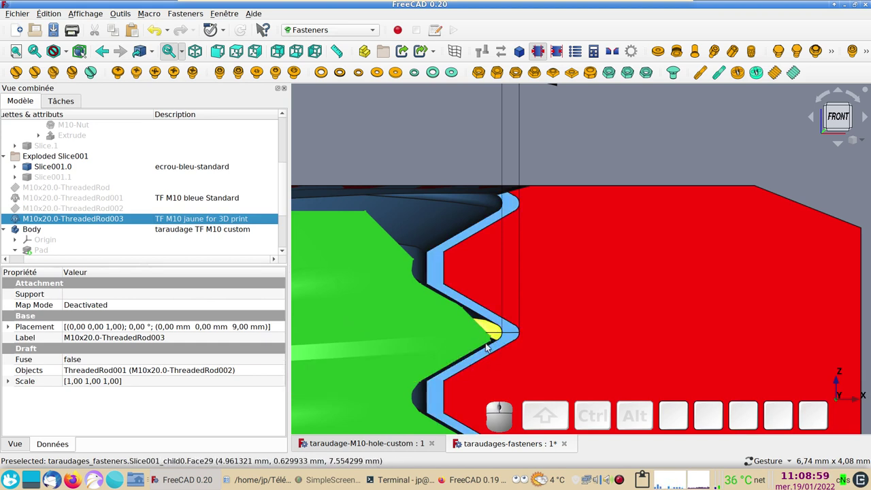
right_click(559, 352)
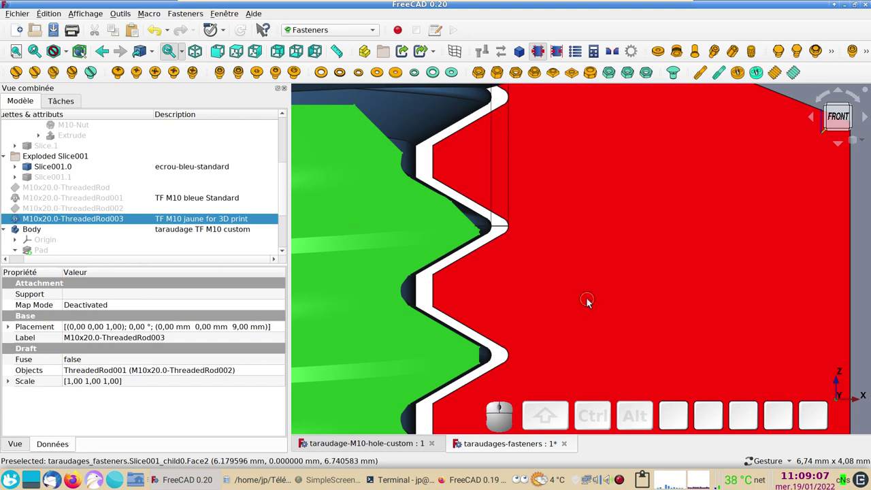
scroll("down", 3)
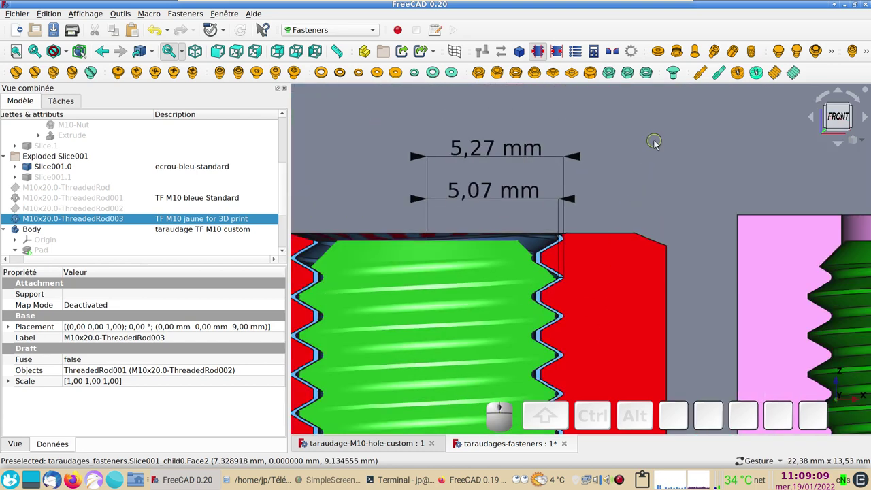
left_click(658, 142)
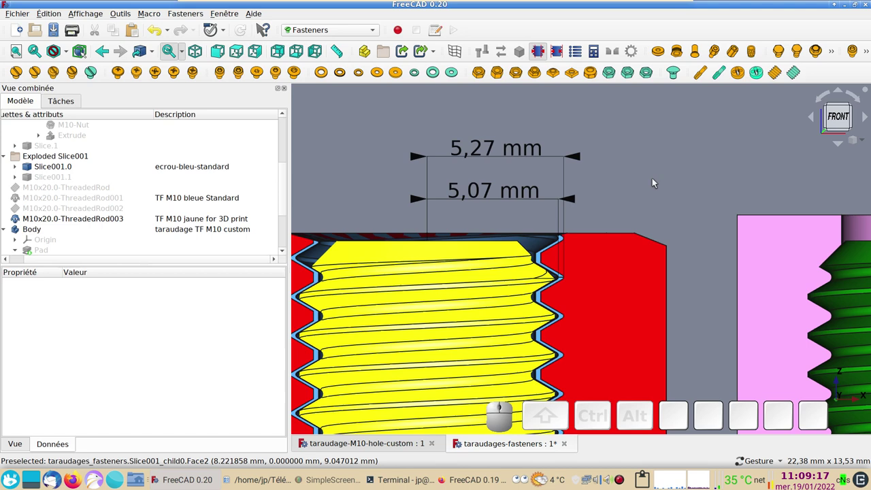
scroll("down", 3)
right_click(637, 194)
left_click_drag(592, 349, 555, 374)
right_click(542, 353)
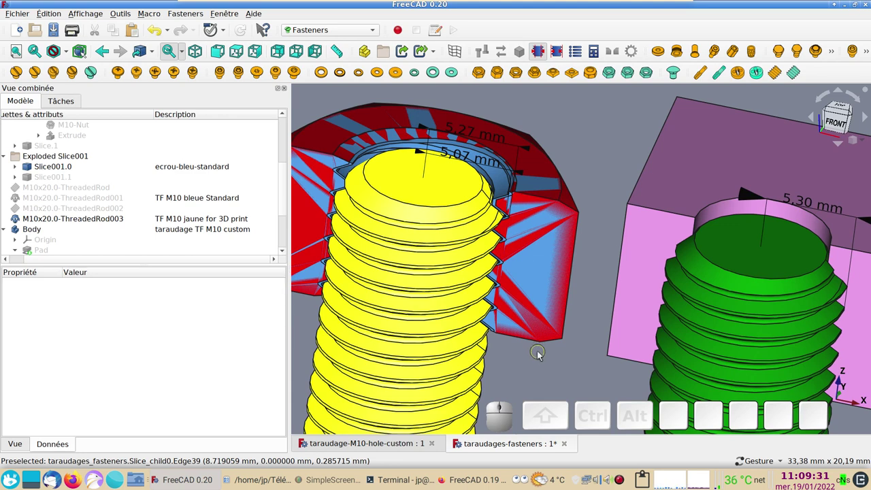
scroll("down", 3)
scroll("up", 3)
right_click(585, 329)
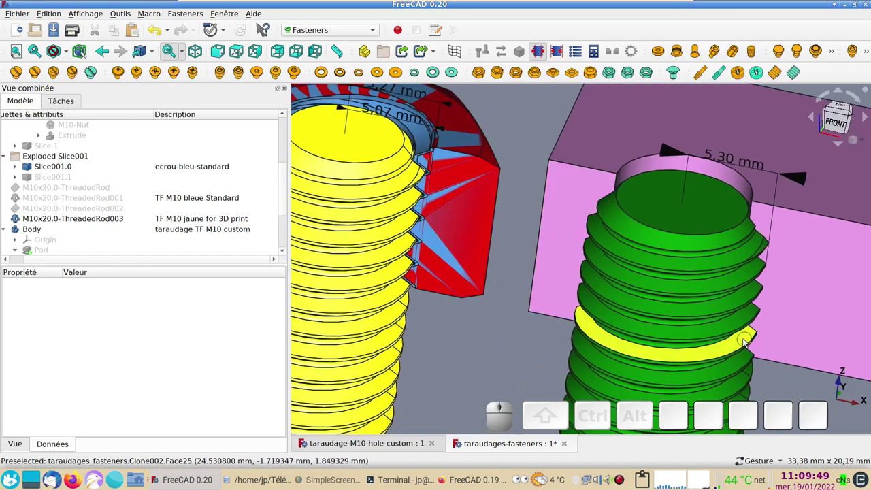
left_click_drag(744, 334, 514, 296)
left_click_drag(504, 286, 476, 247)
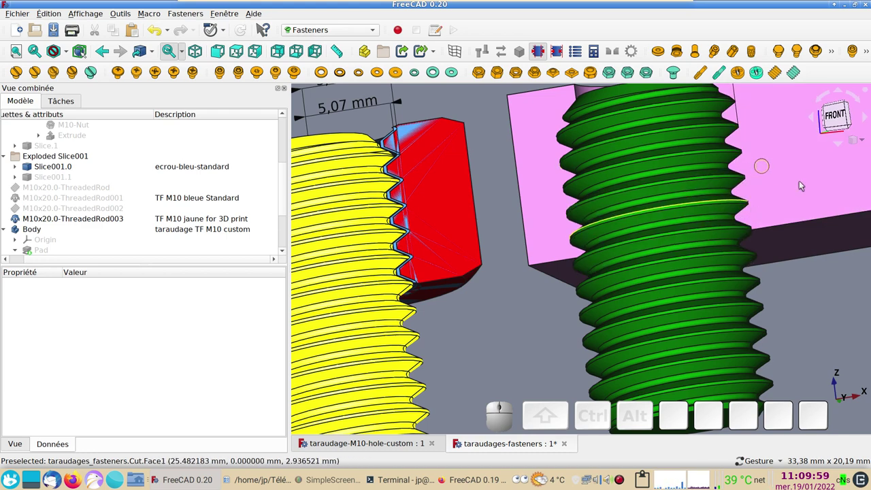
left_click_drag(833, 303, 804, 210)
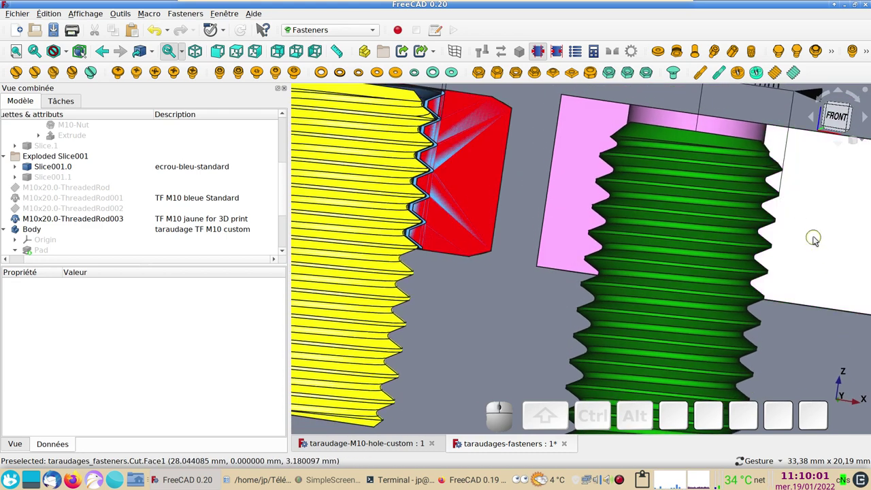
scroll("down", 3)
left_click(835, 116)
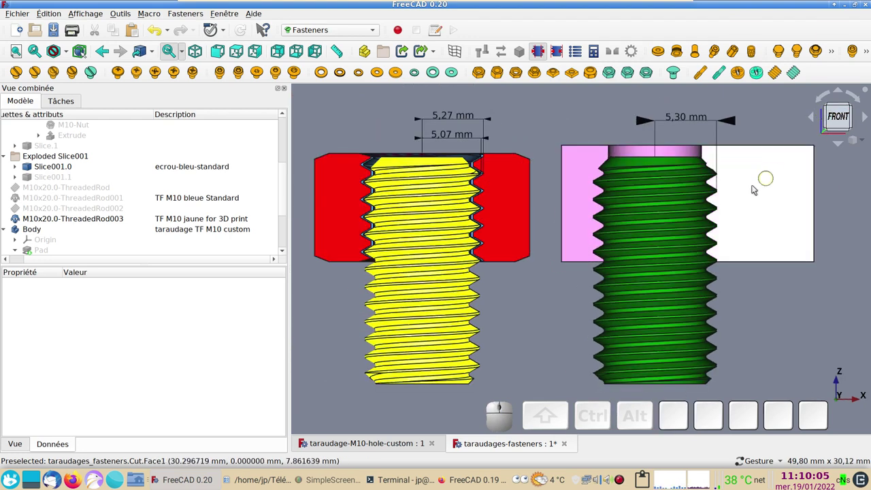
scroll("up", 3)
right_click(744, 199)
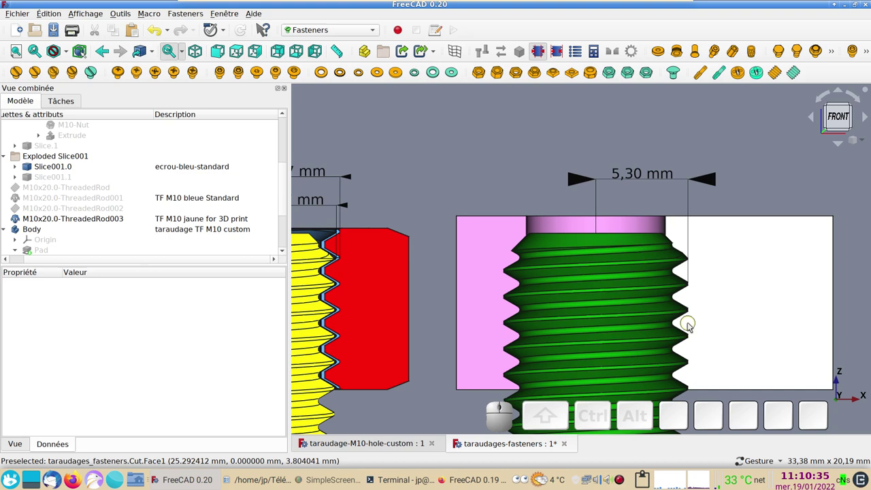
scroll("down", 3)
right_click(481, 206)
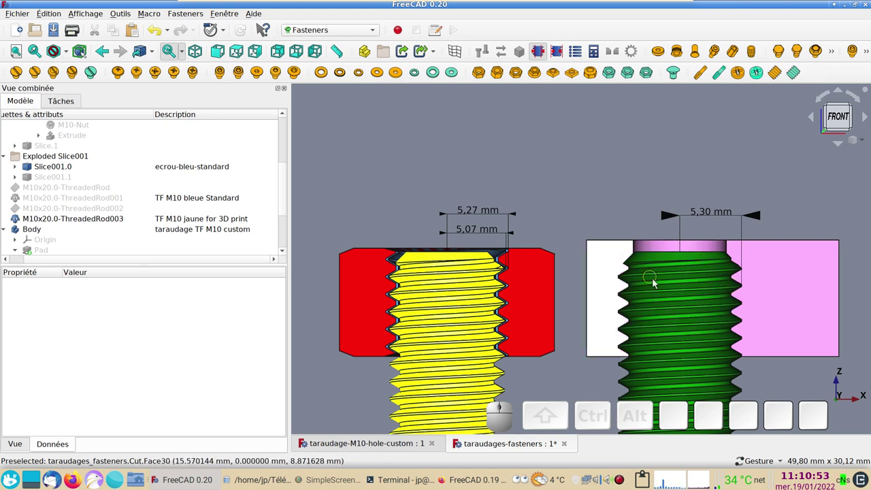
Create a new empty document in the Part Design workbench.
left_click(667, 402)
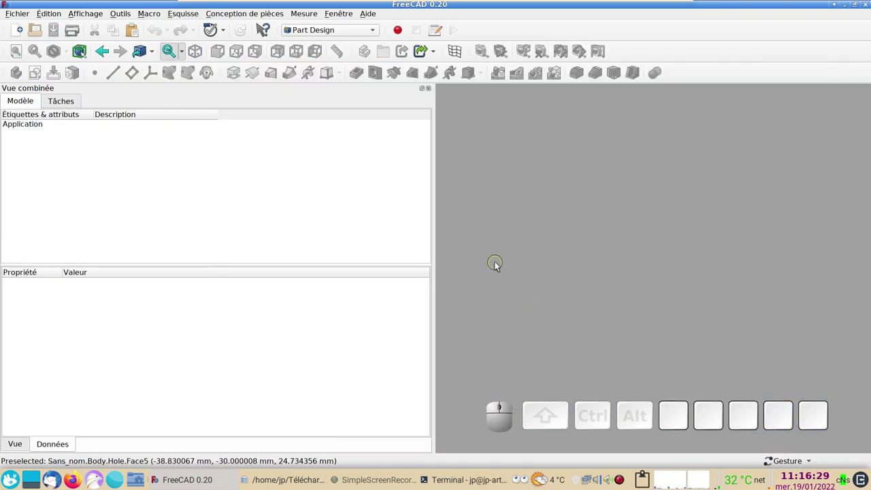
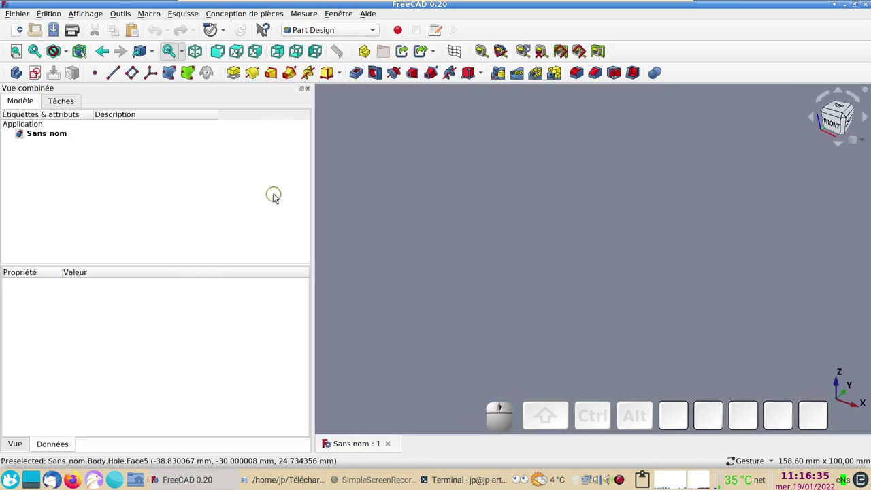
Create a new body and attach an empty sketch to XZ_Plane, viewed straight on.
left_click(13, 72)
left_click(39, 75)
left_click(36, 170)
left_click(40, 173)
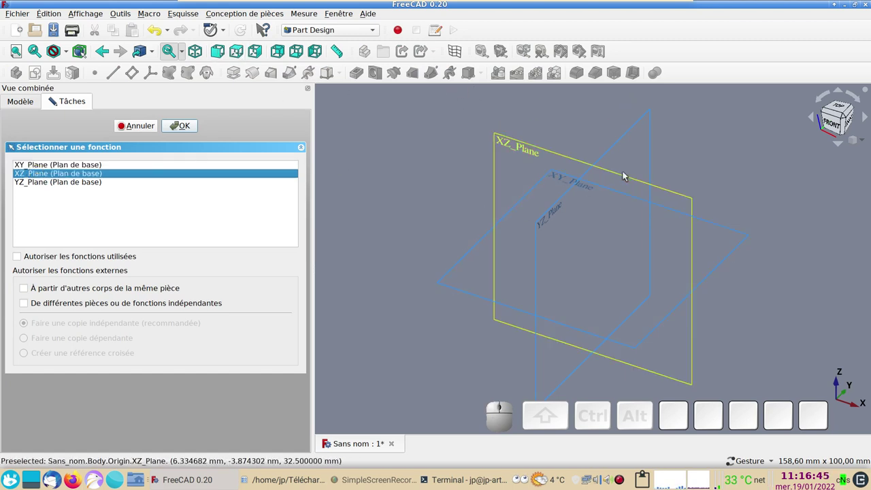
left_click(832, 120)
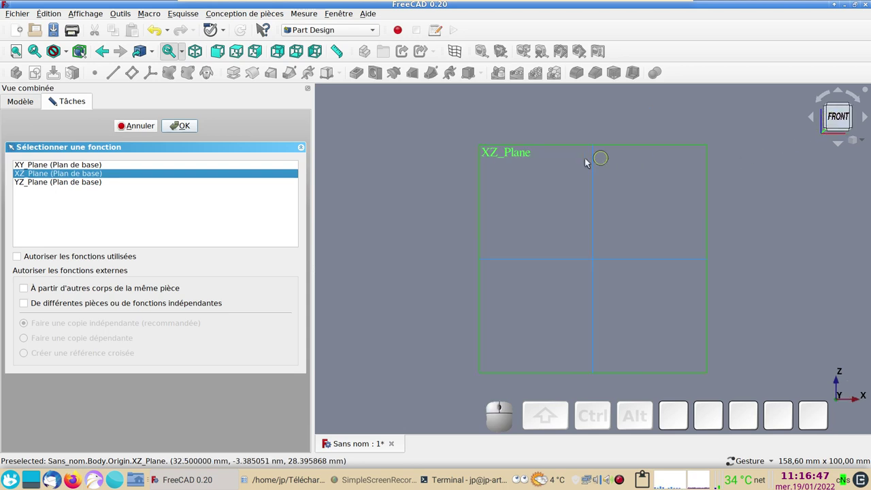
left_click(522, 145)
left_click(78, 172)
left_click(172, 129)
left_click_drag(481, 199, 483, 242)
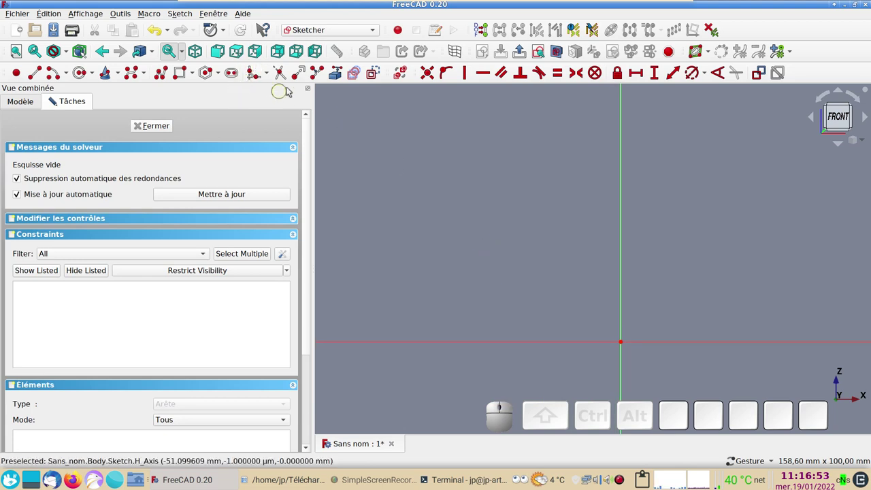
Draw the closed four-sided polyline profile and constrain its bottom edge to 50 mm.
left_click(165, 76)
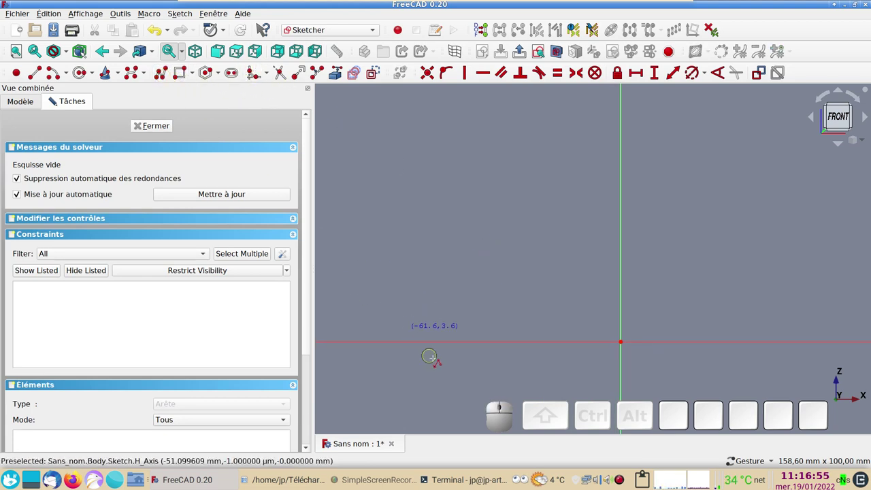
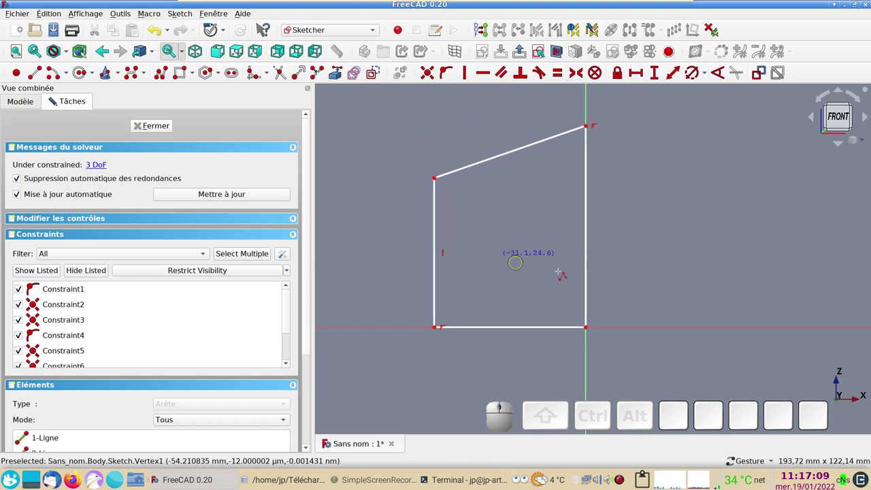
right_click(654, 251)
left_click(505, 329)
left_click(642, 72)
key("KP_5")
key("KP_0")
key("KP_Enter")
Constrain the right side to 80 mm and the left side to 60 mm.
left_click(587, 223)
left_click(656, 75)
key("KP_8")
key("KP_0")
key("KP_Enter")
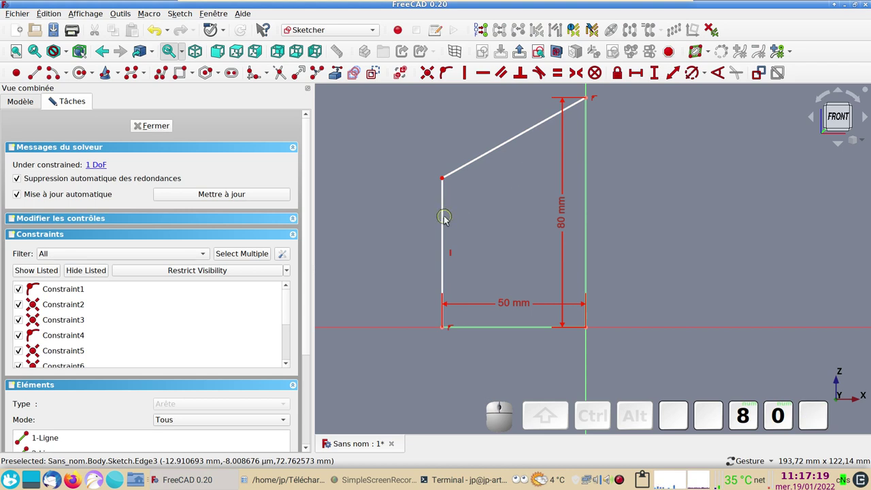
left_click(446, 219)
left_click(661, 76)
key("KP_6")
key("KP_0")
key("KP_Enter")
scroll("down", 3)
right_click(713, 171)
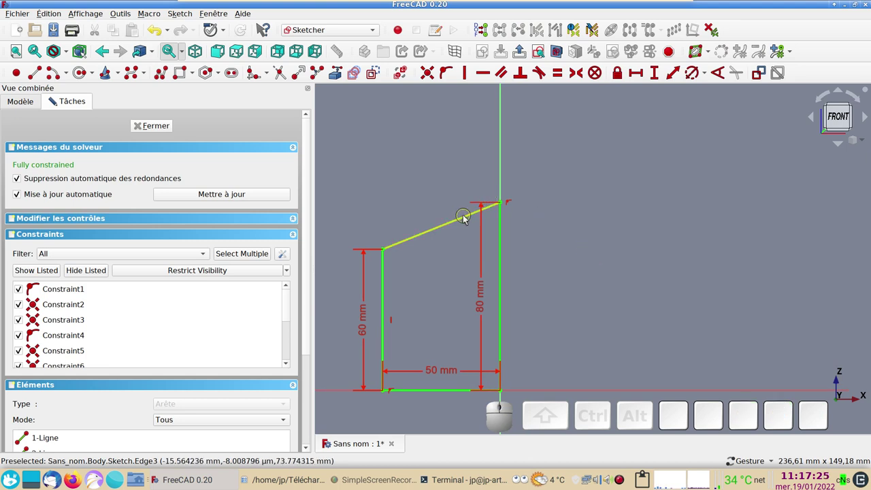
Add a reference-only angle (68,20°) between the sloped top and right edge, then clear the selection.
left_click(466, 217)
left_click(503, 234)
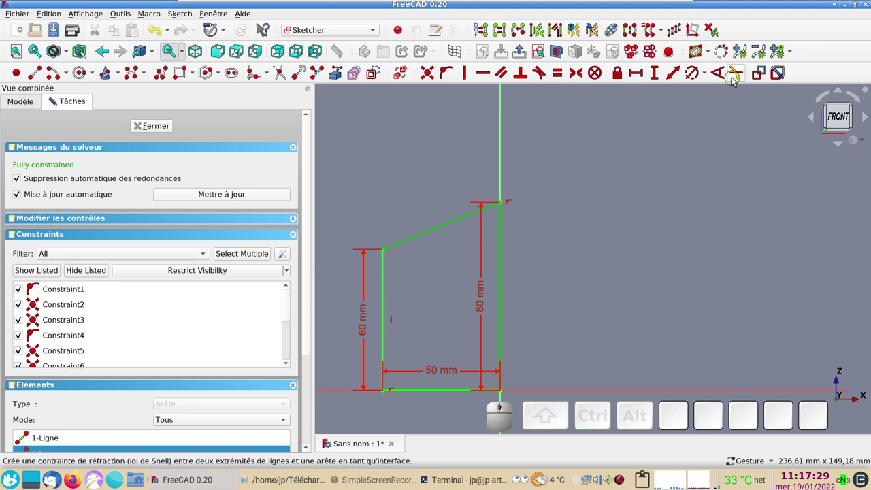
left_click(722, 74)
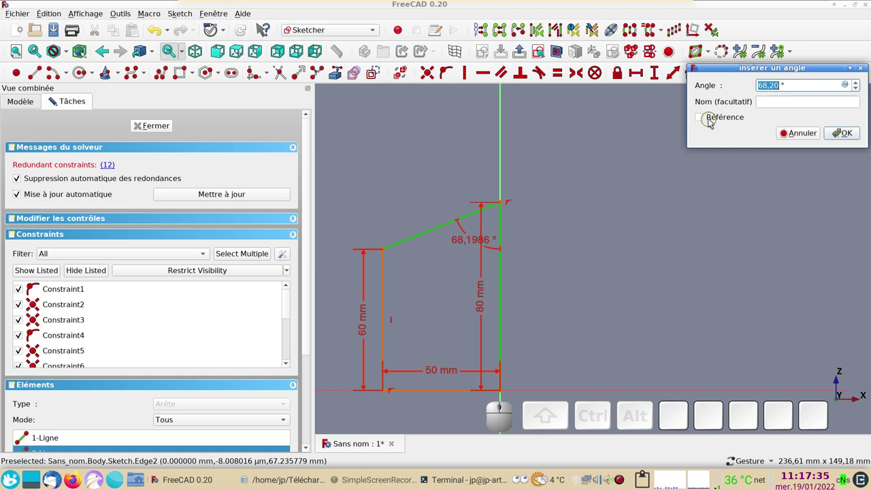
left_click(700, 116)
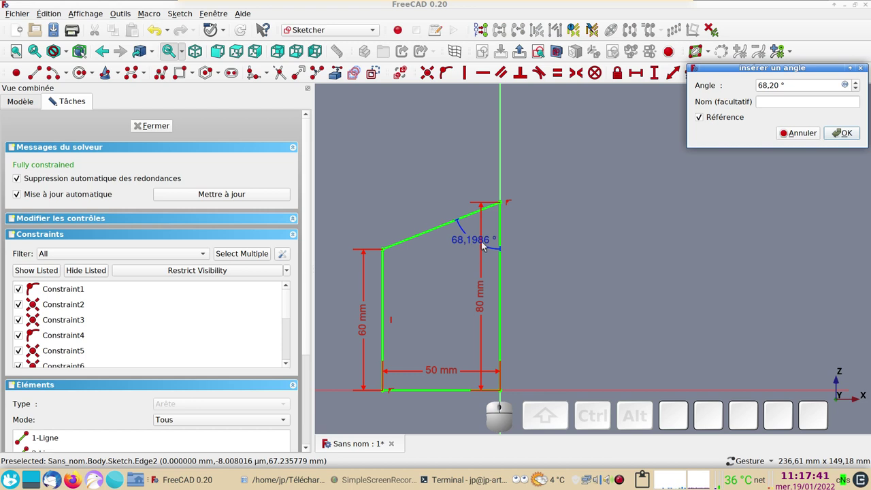
left_click(842, 132)
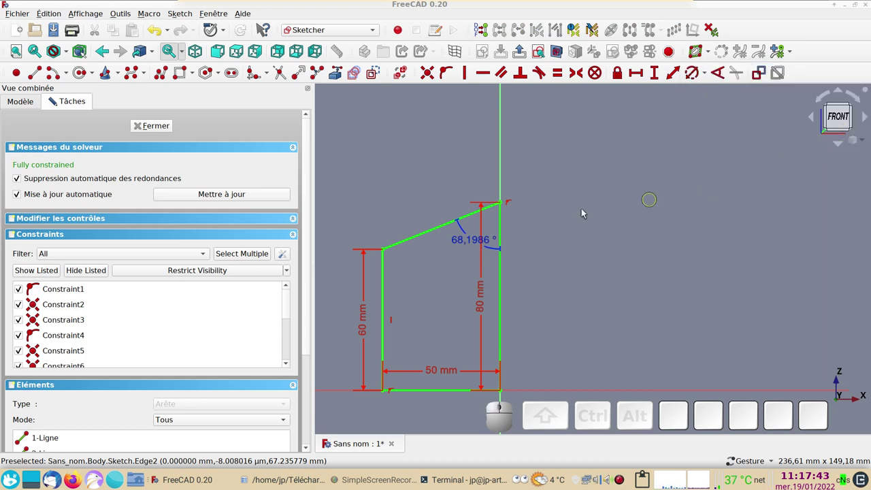
left_click(160, 130)
scroll("down", 3)
Close the sketch, pad it 30 mm into a solid block, and select its sloped top face.
left_click(439, 347)
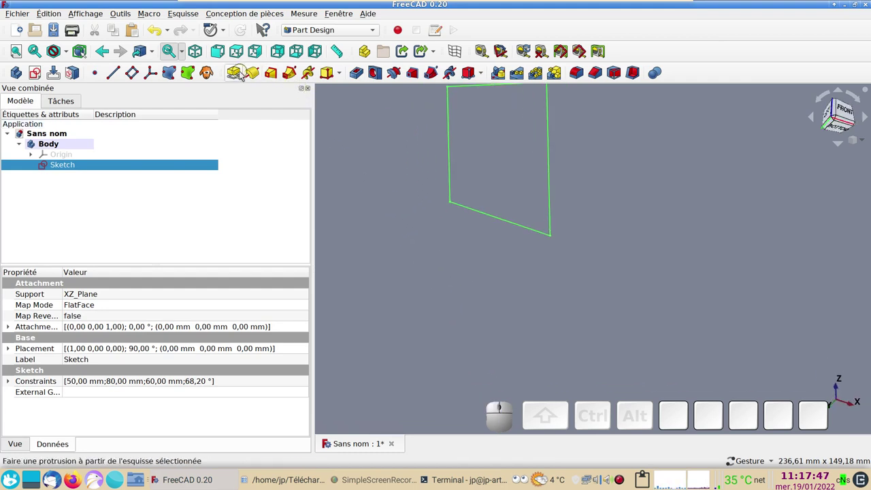
left_click(240, 73)
key("KP_0")
key("KP_Enter")
scroll("down", 3)
left_click_drag(620, 166, 683, 214)
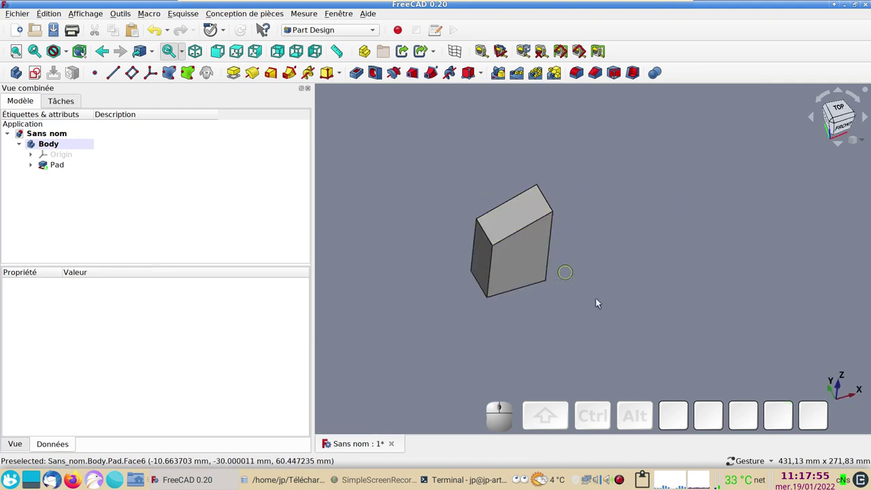
left_click_drag(620, 327, 596, 333)
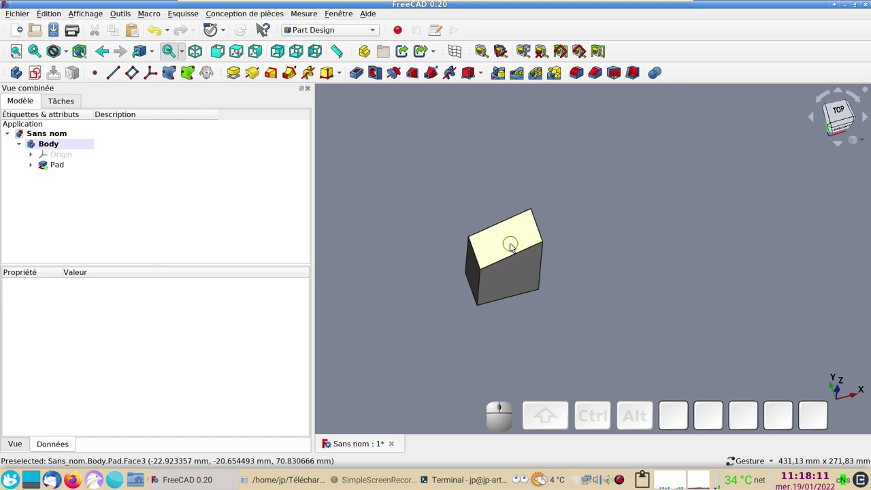
left_click(512, 246)
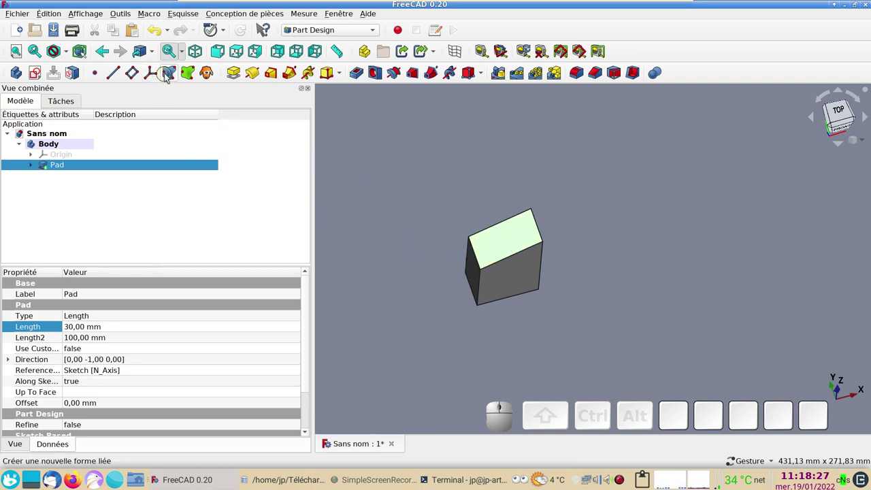
Create a ShapeBinder from the block's sloped top face and hide the Pad.
left_click(167, 73)
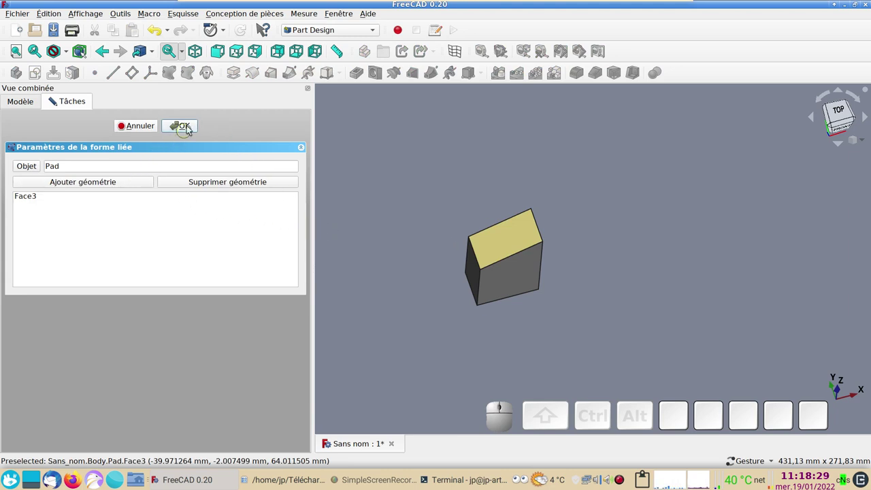
left_click(192, 124)
left_click(68, 168)
key("space")
left_click(87, 176)
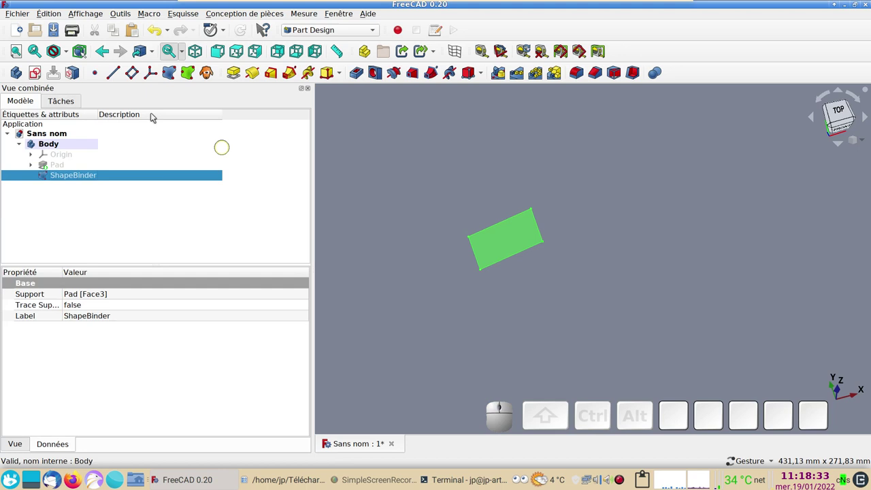
Start a new sketch with the ShapeBinder chosen as its support.
left_click(39, 78)
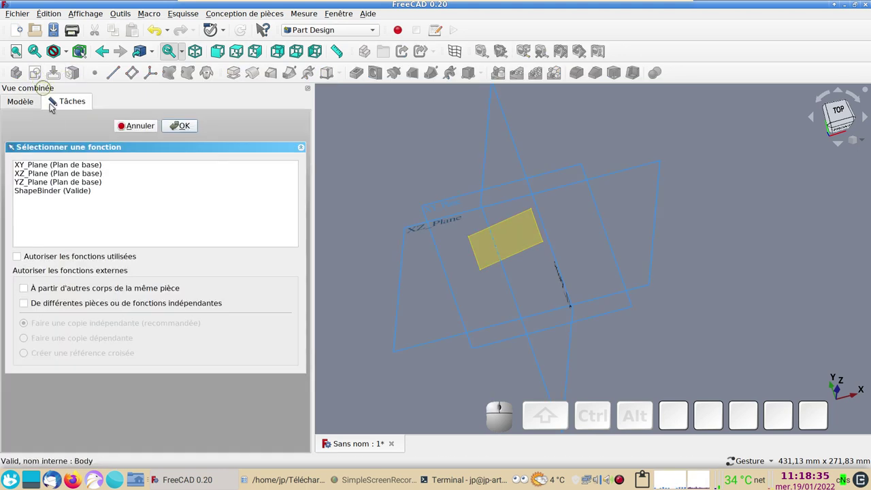
left_click(59, 192)
left_click(176, 128)
scroll("up", 3)
right_click(603, 226)
scroll("up", 3)
Draw a circle, make its centre symmetric between opposite face corners, and close the sketch.
right_click(457, 245)
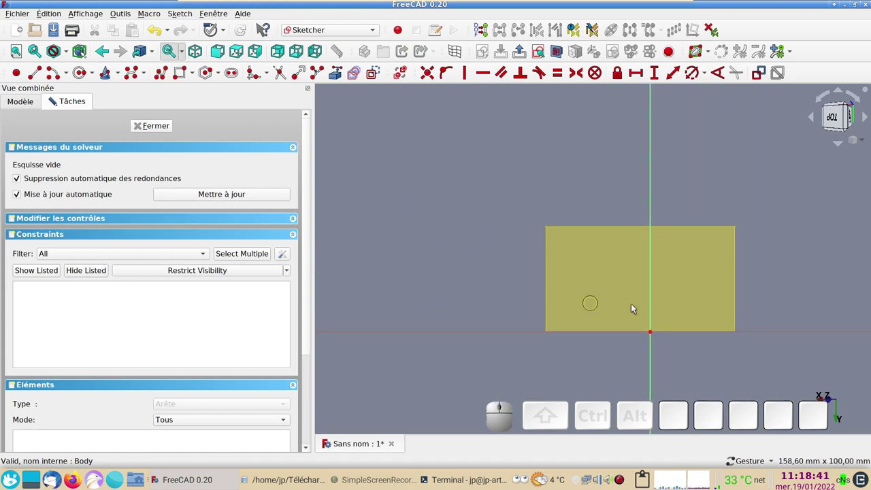
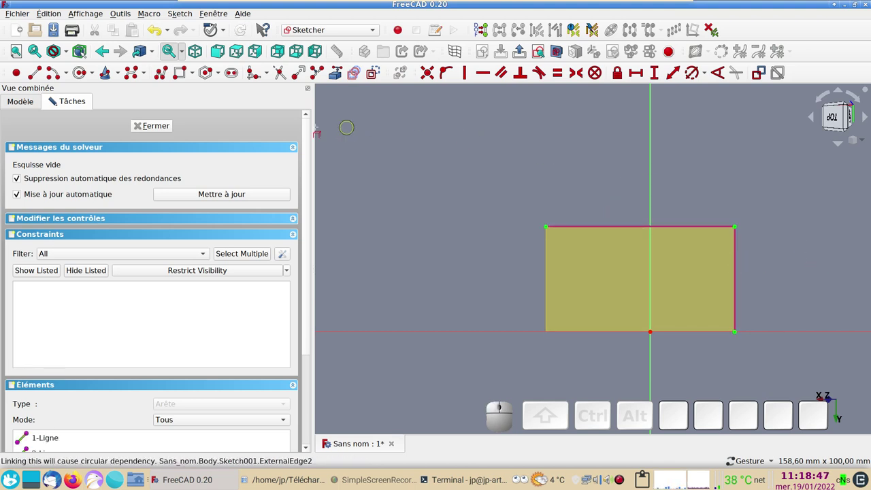
left_click(81, 73)
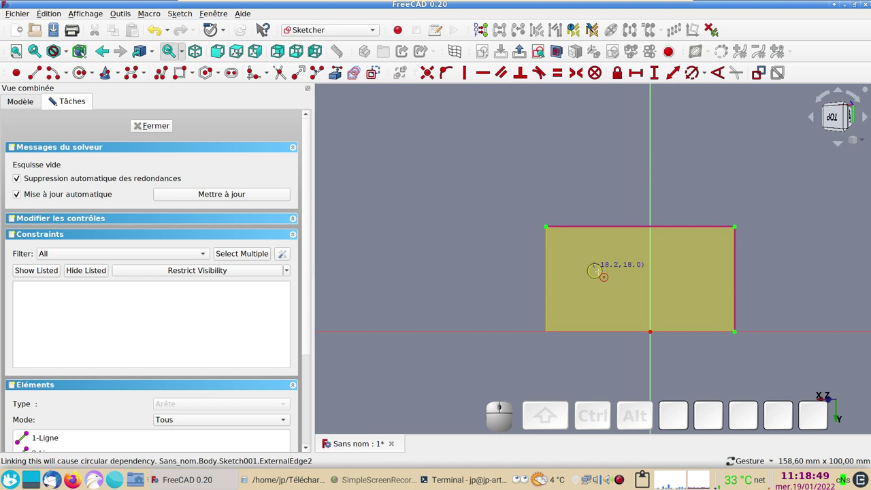
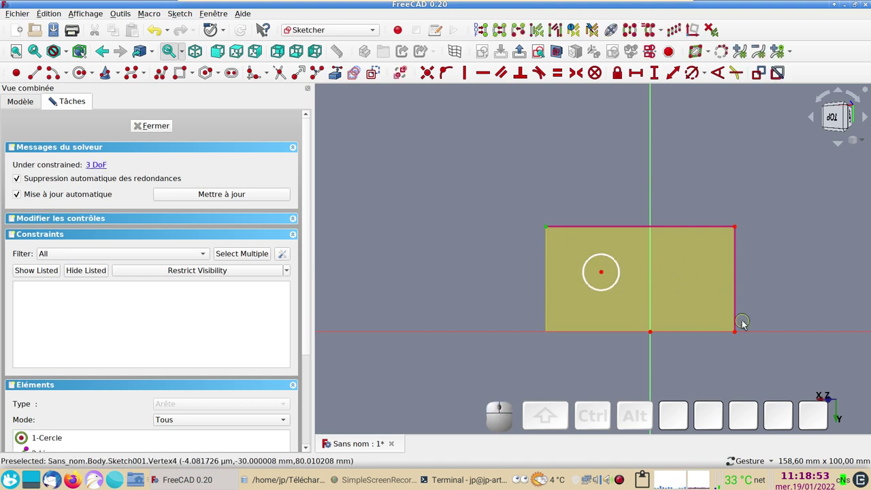
left_click(737, 334)
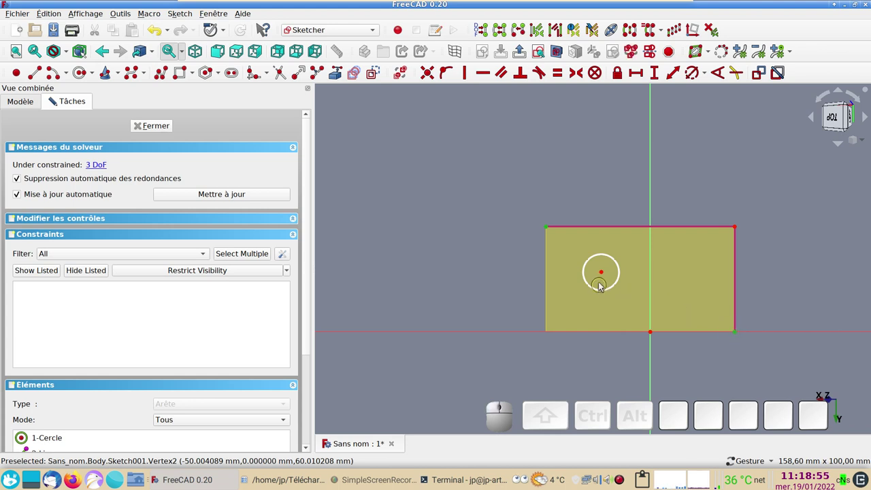
left_click(604, 273)
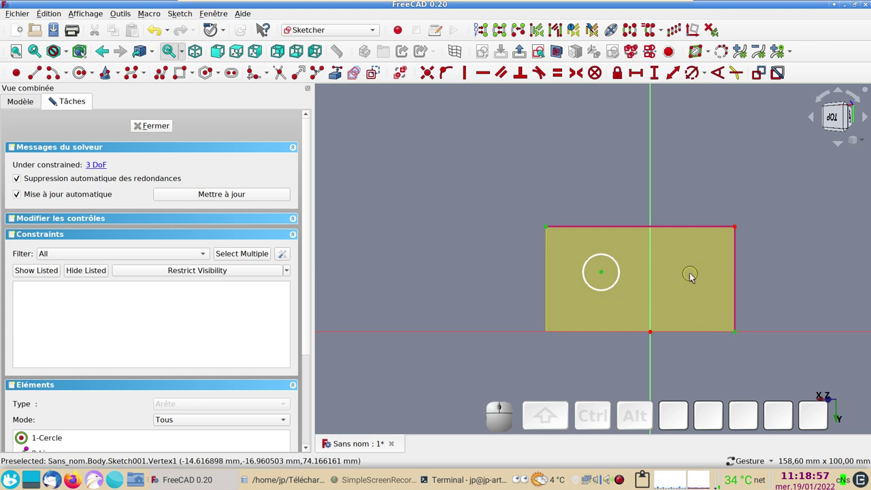
key("s")
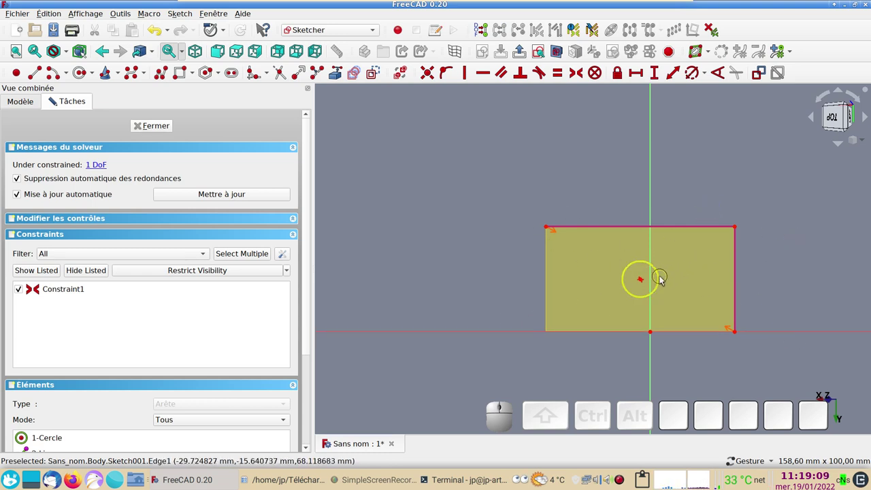
left_click(155, 125)
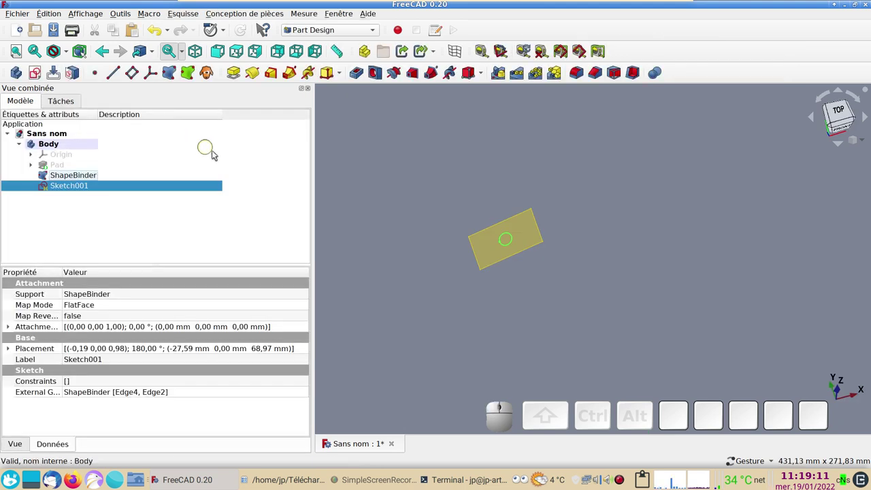
Show the Pad, hide the ShapeBinder, and select Sketch001 for the hole.
left_click(95, 169)
key("space")
left_click(93, 176)
key("space")
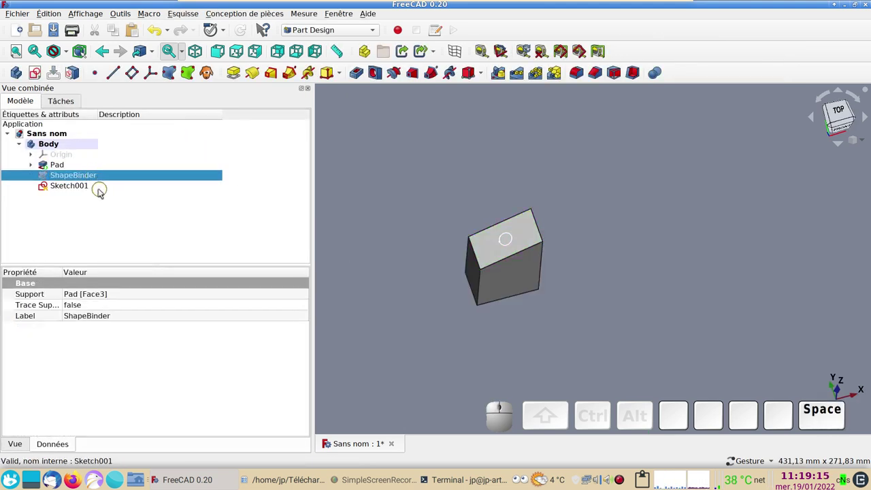
left_click(83, 187)
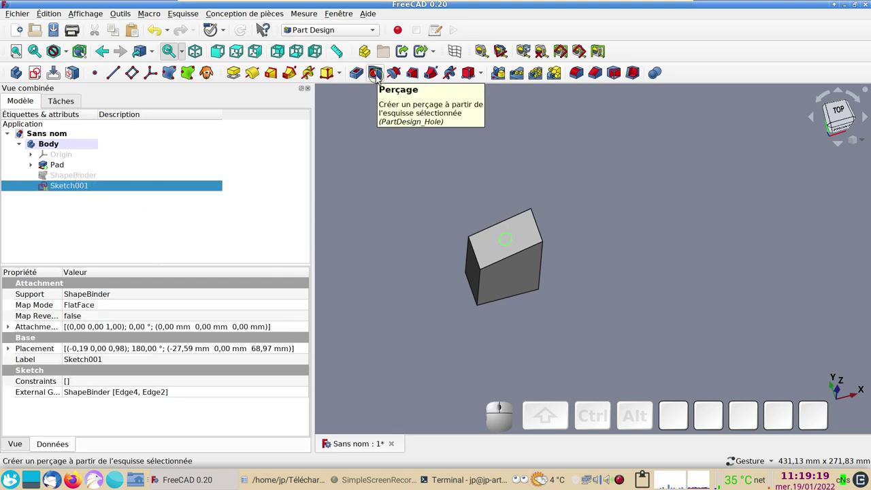
Start a Hole from the circle: ISO metric profile, threaded, modeled thread, custom 0.60 mm clearance.
left_click(380, 78)
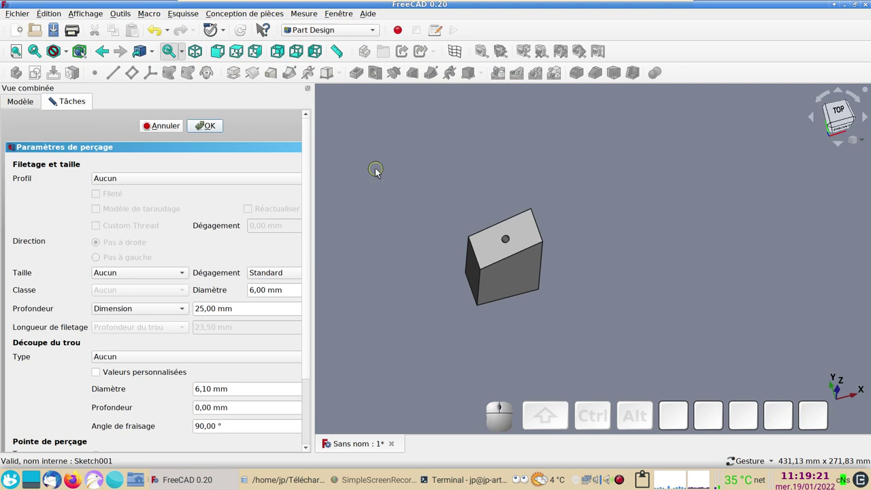
scroll("up", 3)
scroll("up", 3)
right_click(417, 202)
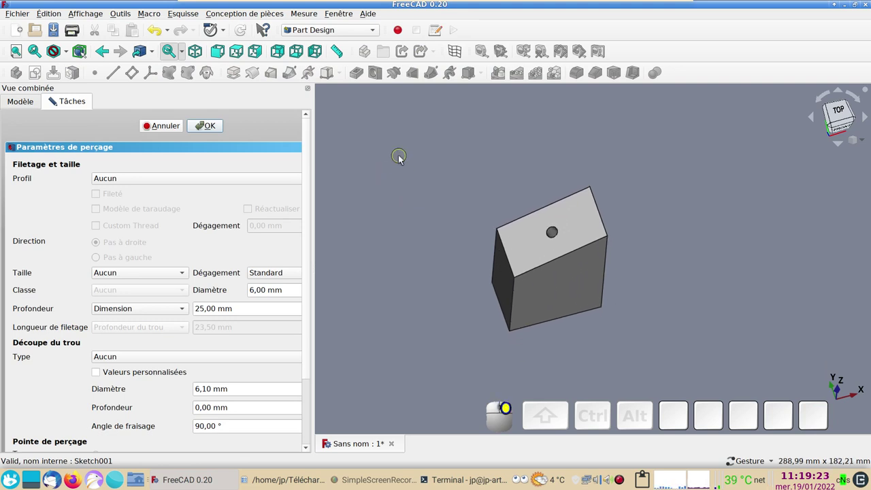
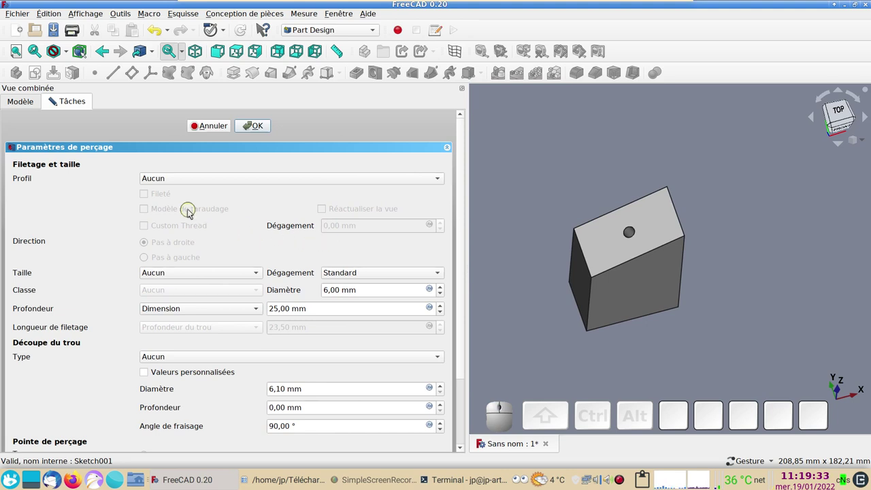
left_click(209, 176)
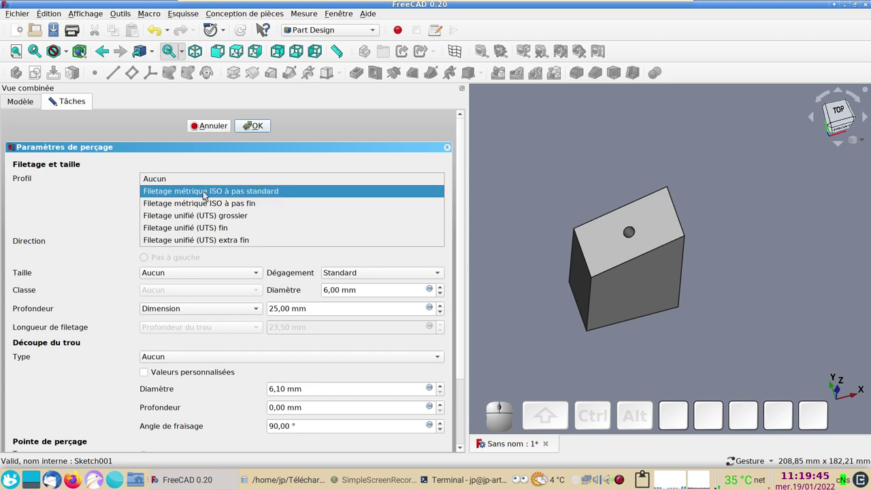
left_click(206, 193)
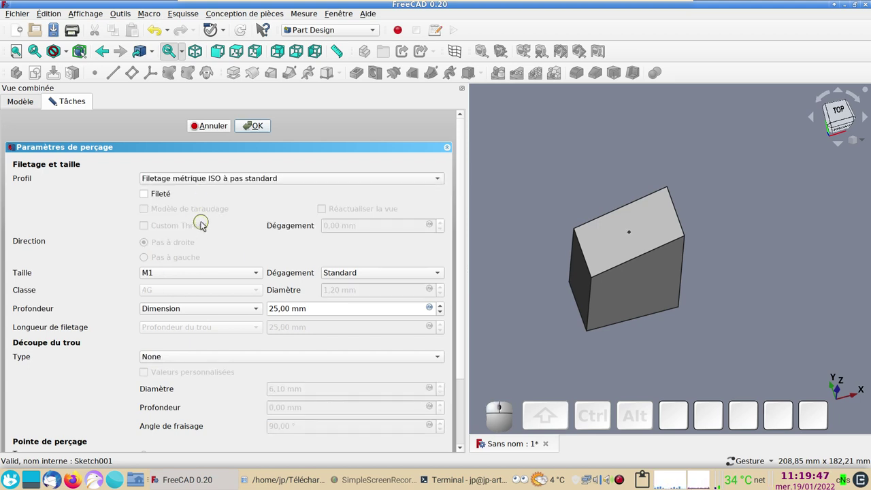
left_click(147, 192)
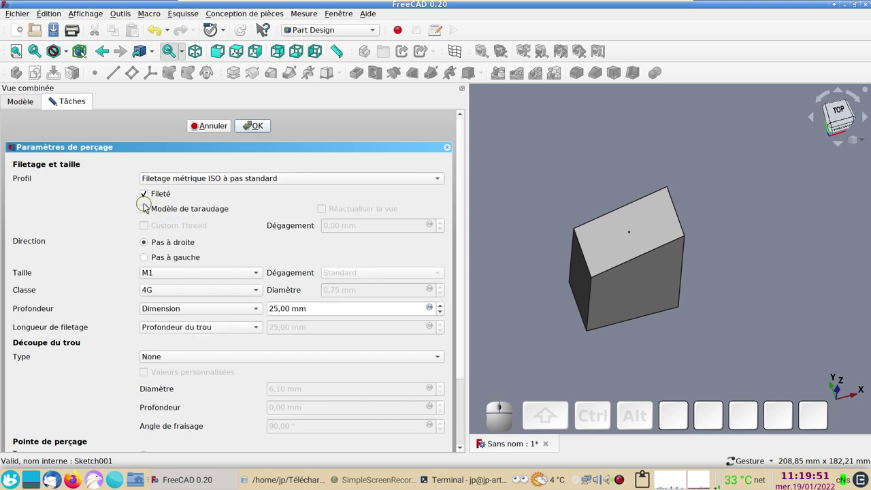
left_click(147, 210)
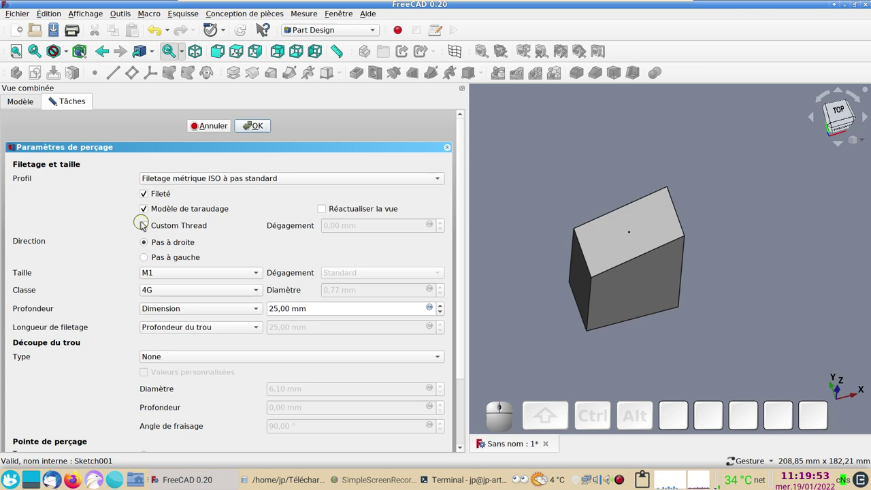
left_click(150, 227)
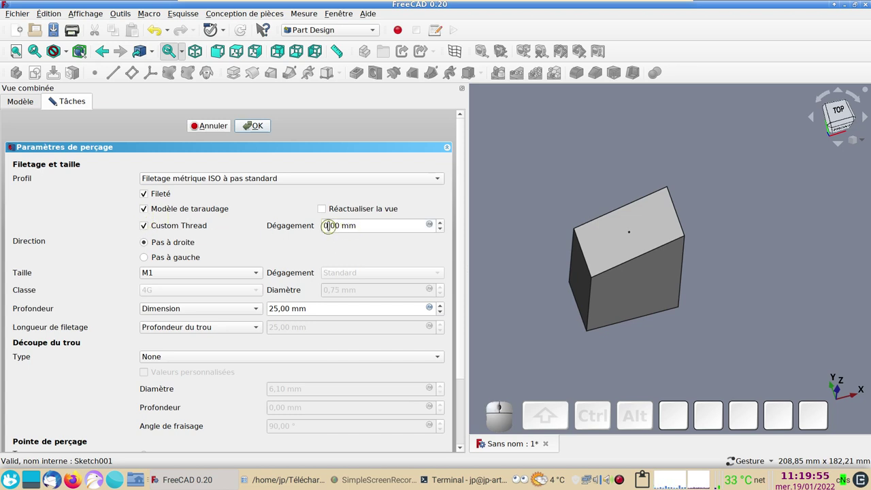
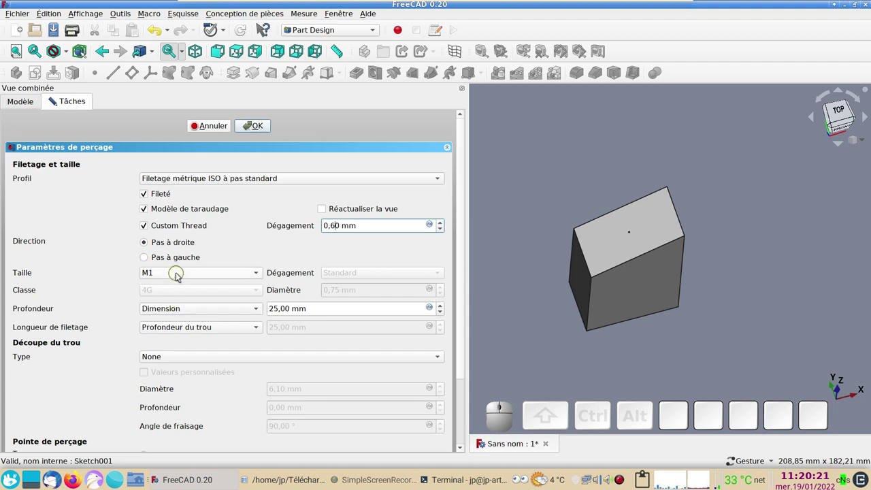
Set the thread size to M10, depth 30 mm, and DIN76 tapped thread length.
left_click(178, 275)
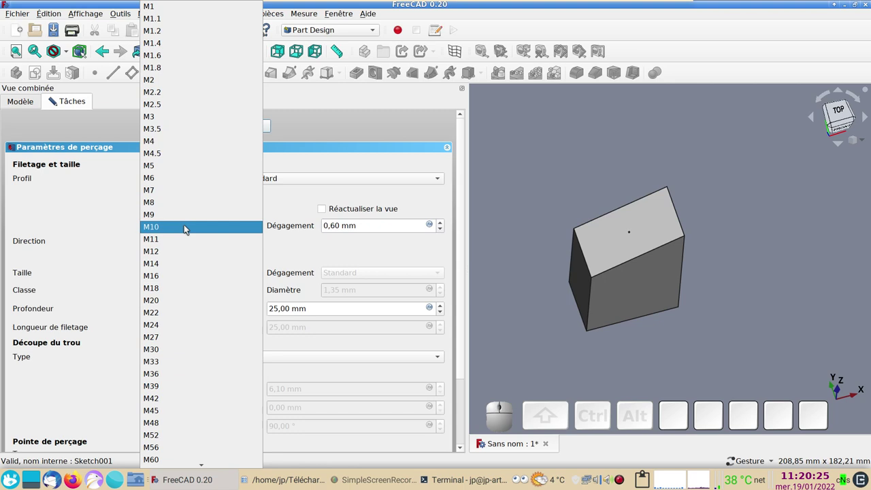
left_click(187, 227)
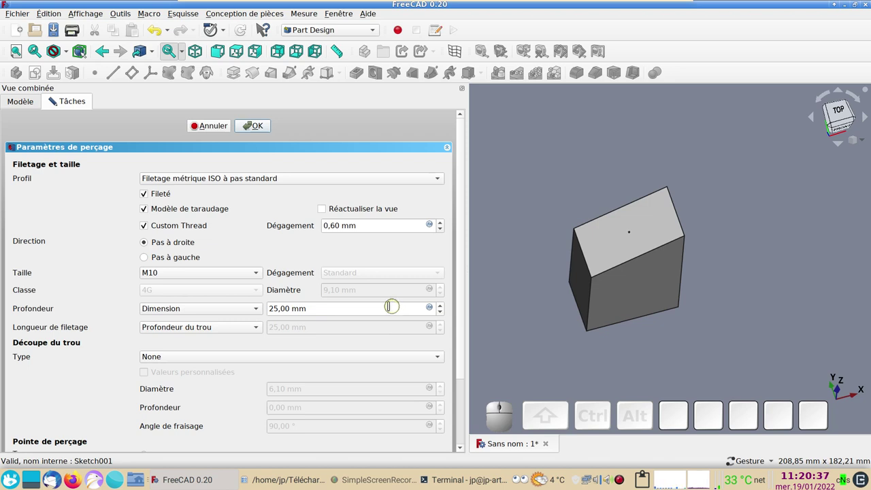
scroll("up", 3)
scroll("up", 3)
scroll("up", 3)
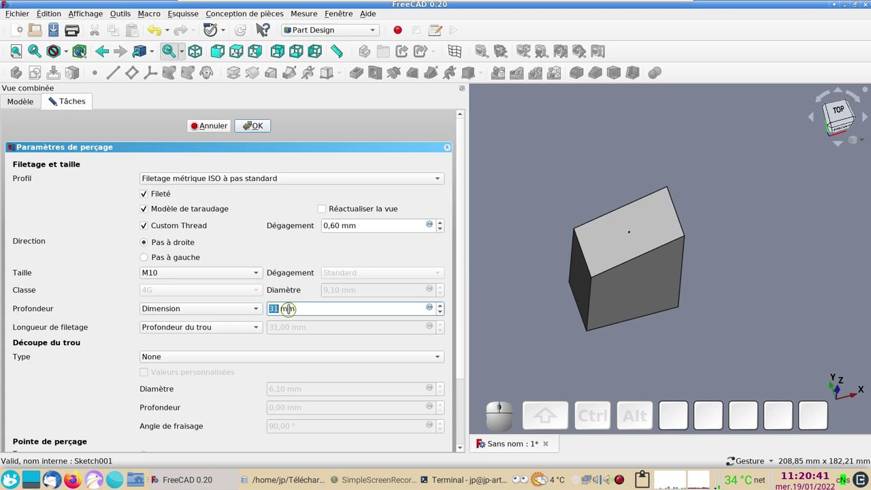
scroll("down", 3)
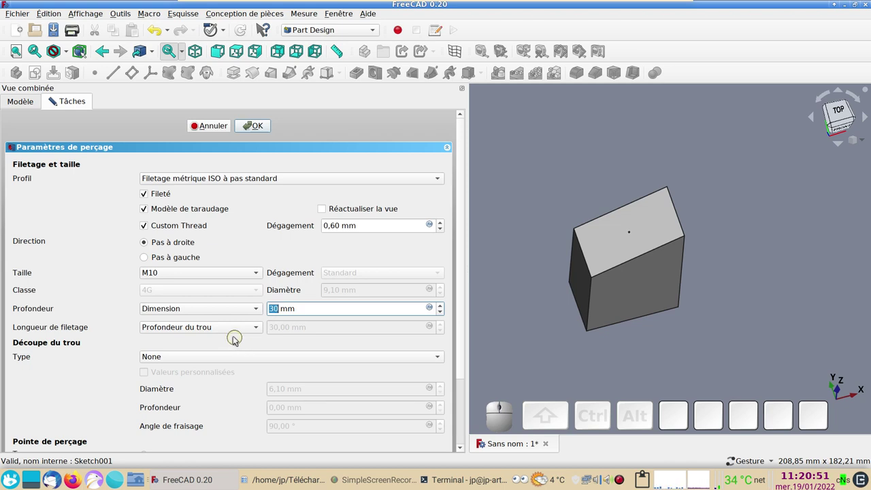
left_click(260, 330)
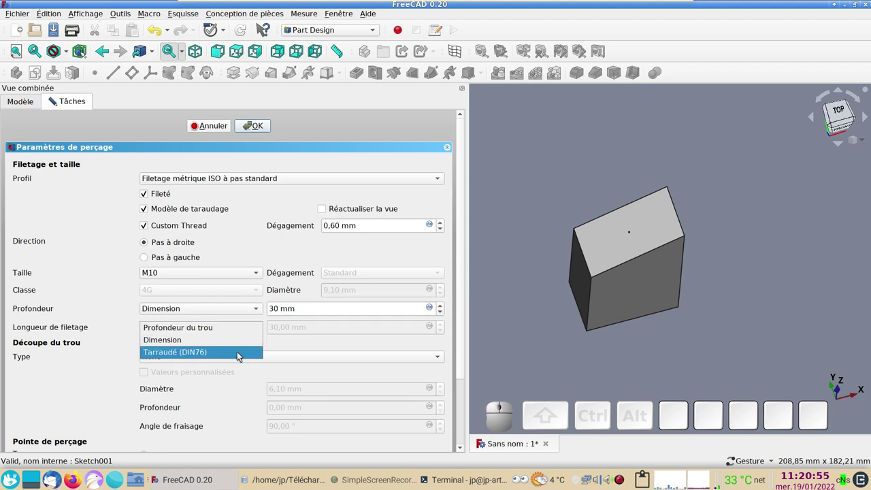
left_click(240, 354)
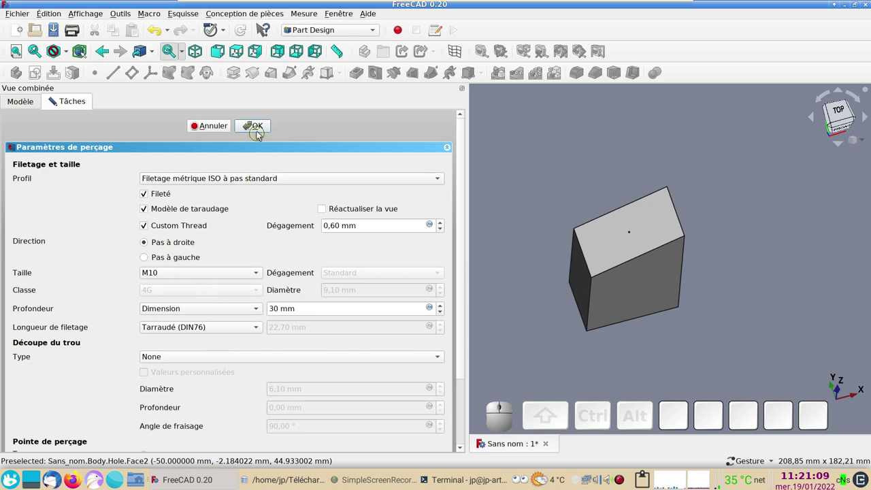
Create the threaded hole and inspect its thread from the front and angled views.
left_click(259, 128)
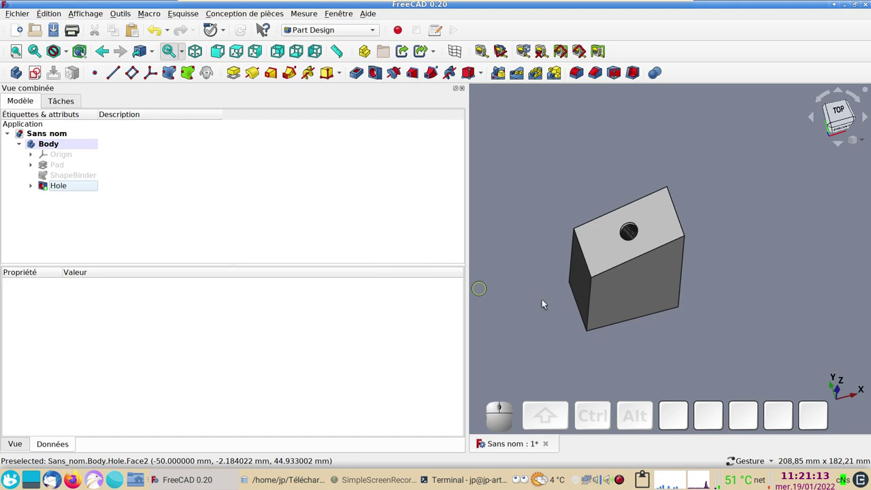
scroll("up", 3)
right_click(666, 296)
left_click_drag(709, 329, 813, 193)
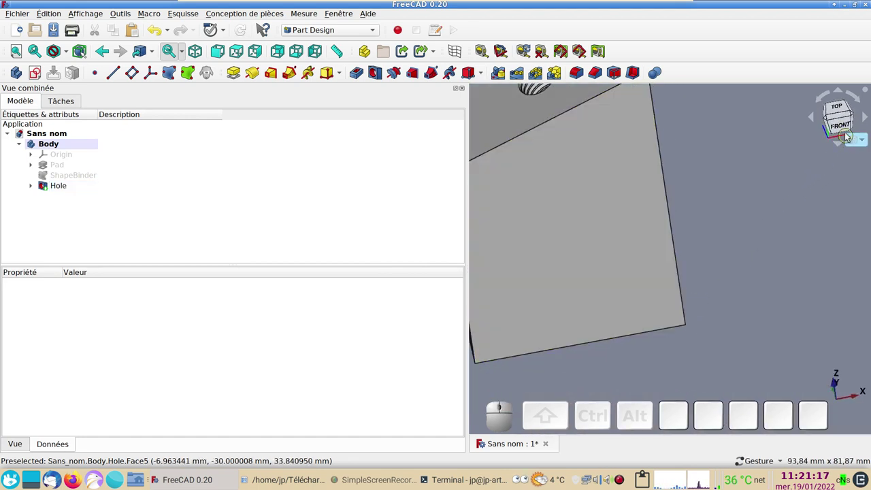
left_click(841, 129)
left_click_drag(772, 187, 357, 252)
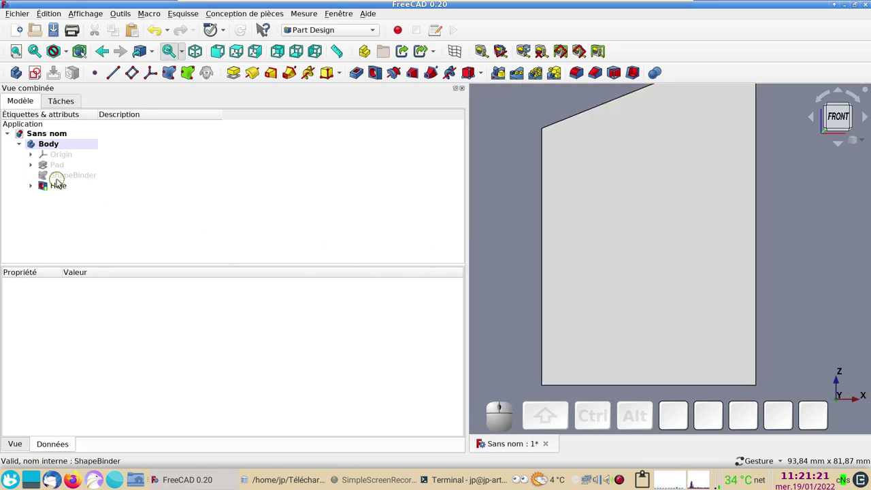
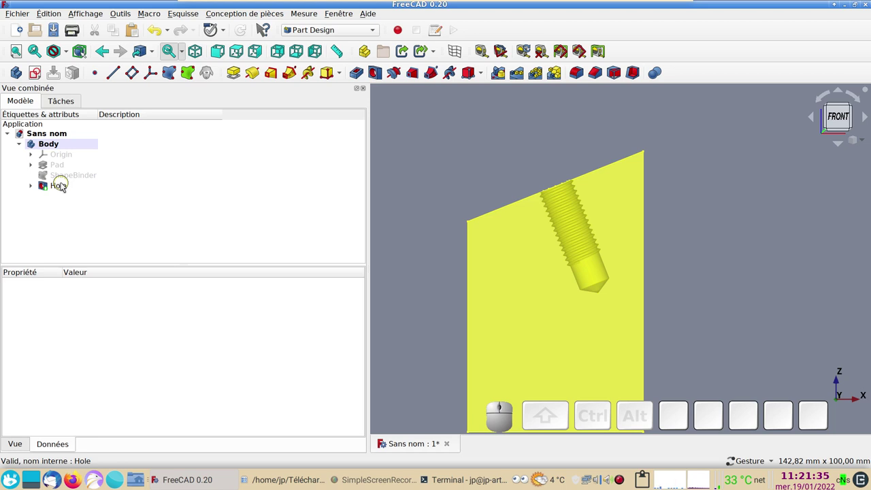
left_click_drag(483, 160, 512, 206)
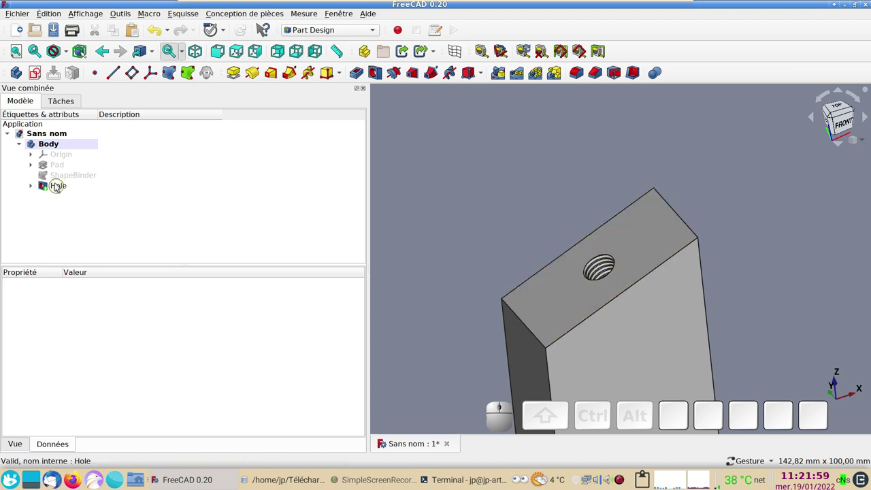
Review the Hole feature and keep the default editing mode without changes.
left_click(57, 185)
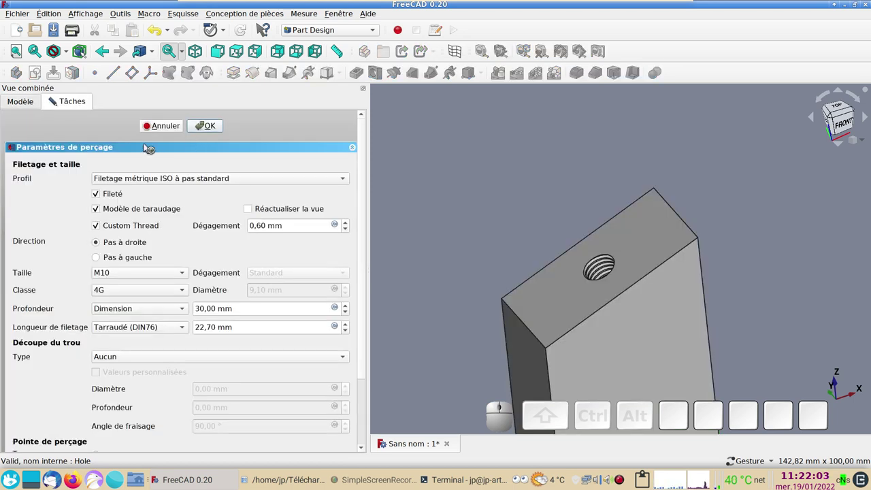
left_click(160, 125)
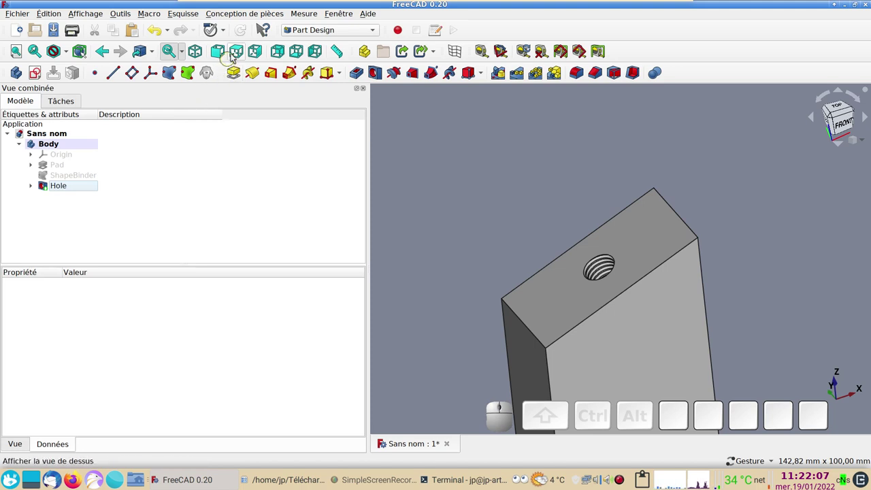
left_click(226, 33)
left_click(238, 81)
left_click(71, 187)
left_click(165, 125)
left_click(228, 30)
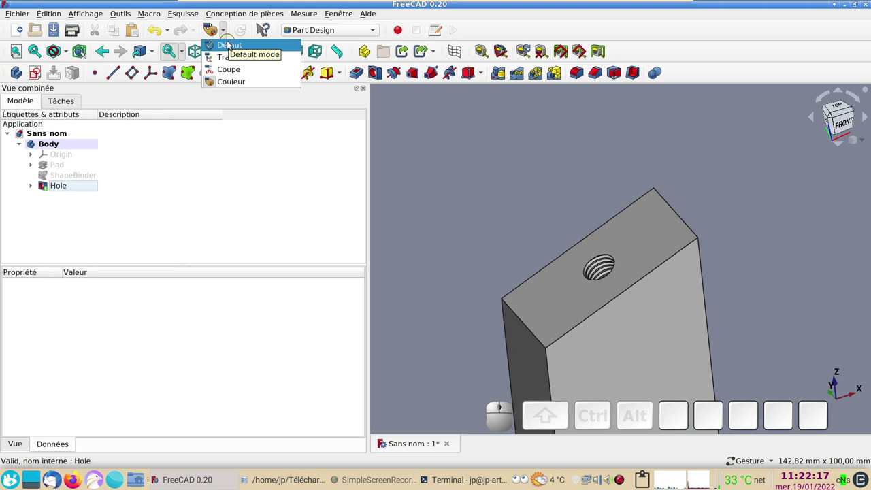
left_click(231, 42)
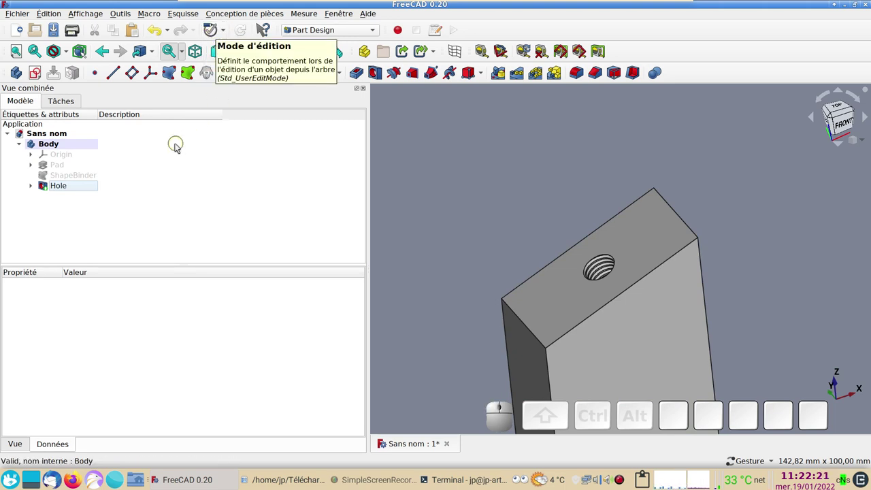
Reopen the Hole and give it a Fraisage countersink at the mouth.
left_click(44, 188)
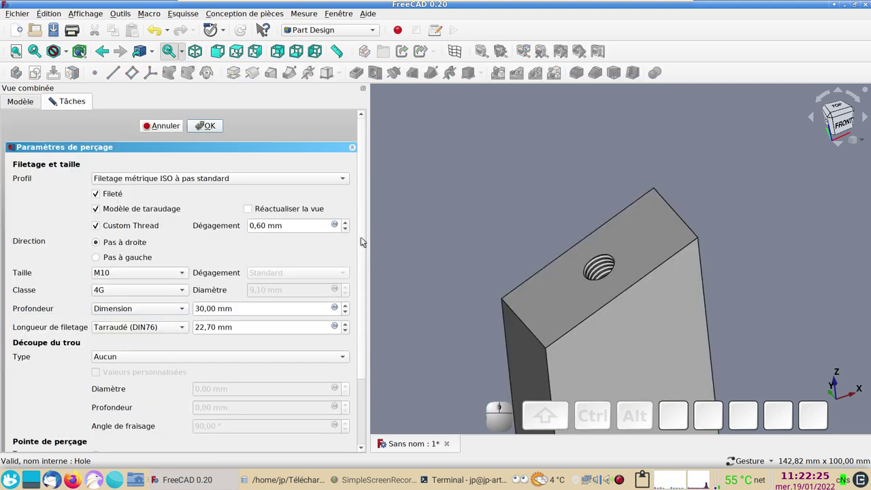
scroll("down", 3)
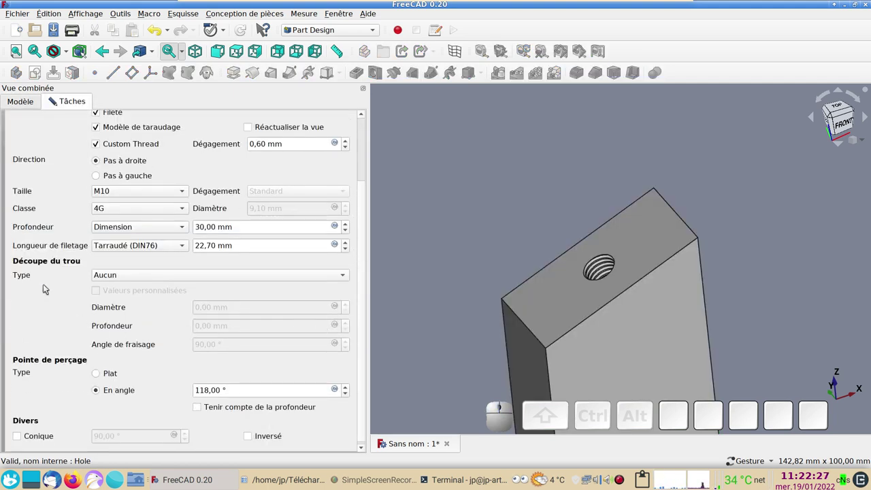
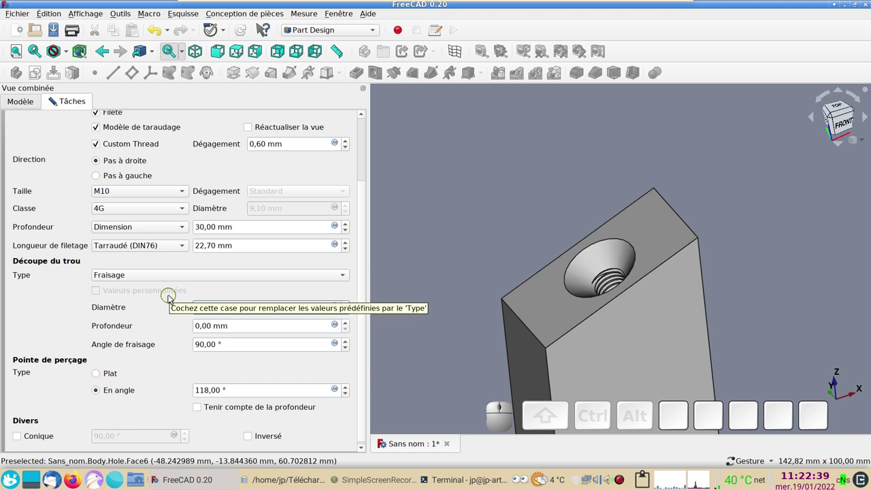
key("KP_1")
key("KP_2")
key("KP_Enter")
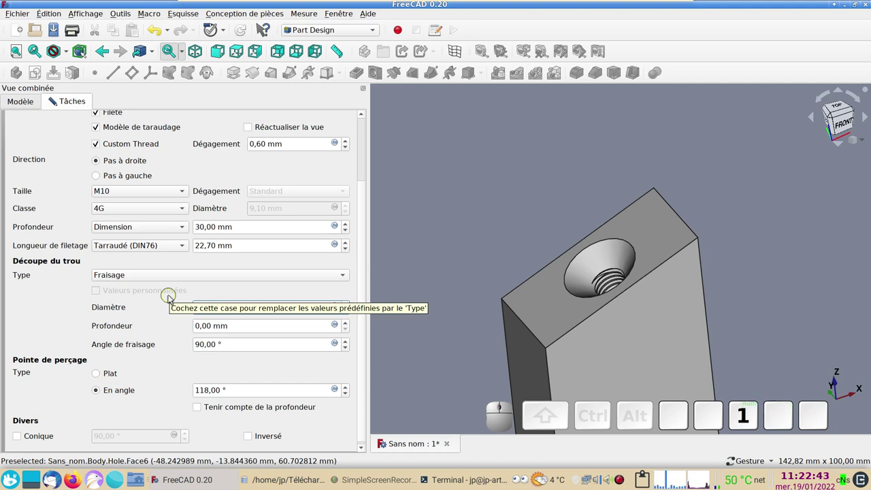
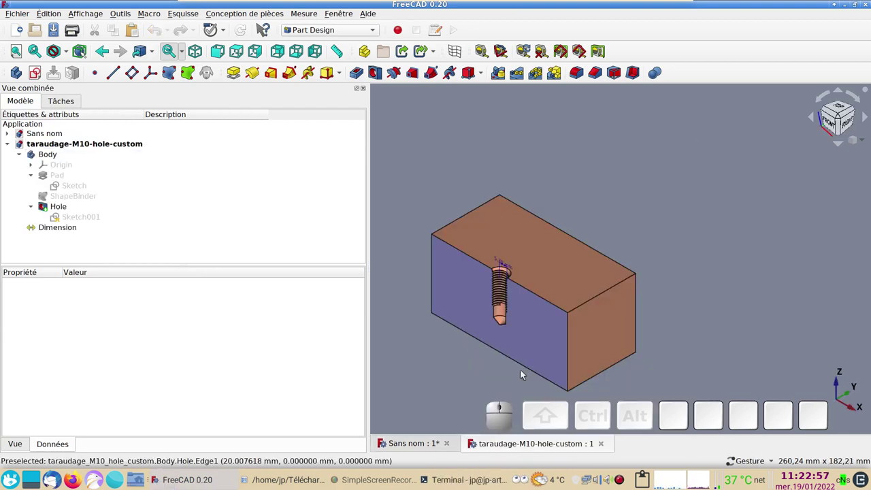
Inspect the reference taraudage-M10-hole-custom thread in front view, then return to the Sans nom document.
scroll("up", 3)
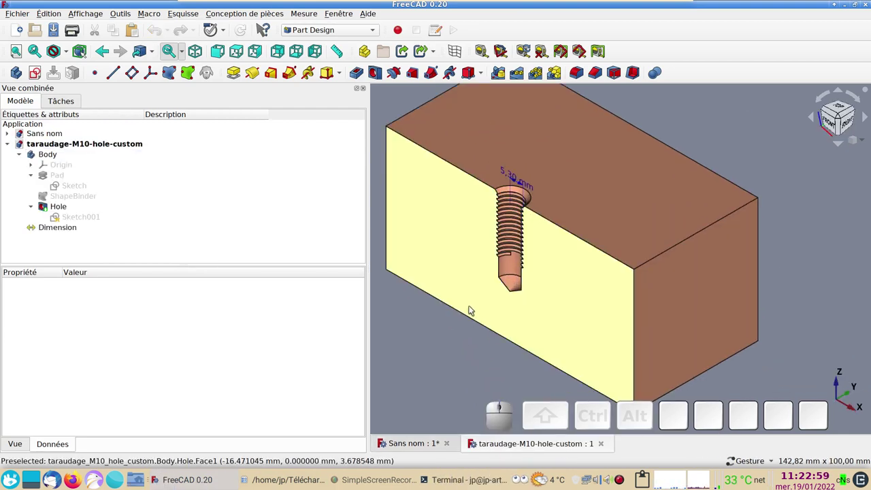
key("KP_1")
scroll("up", 3)
right_click(492, 298)
scroll("up", 3)
right_click(575, 261)
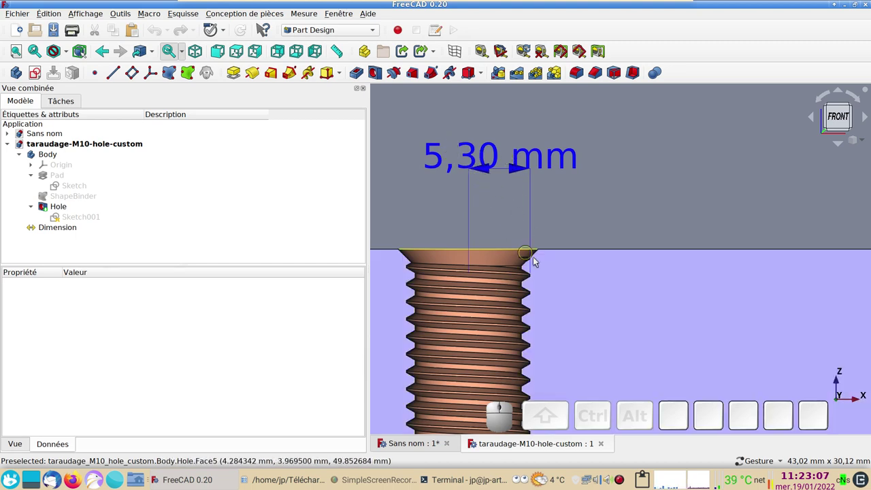
scroll("down", 3)
scroll("down", 3)
right_click(621, 293)
scroll("down", 3)
left_click_drag(645, 255, 608, 168)
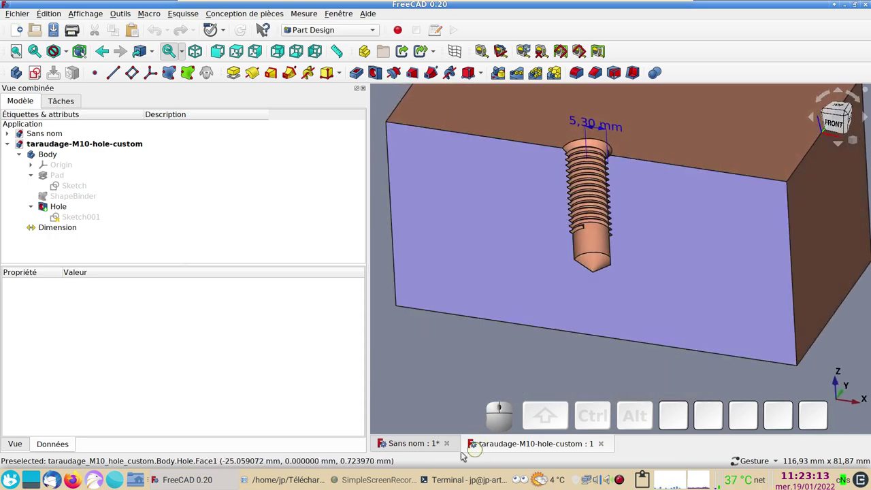
left_click(413, 447)
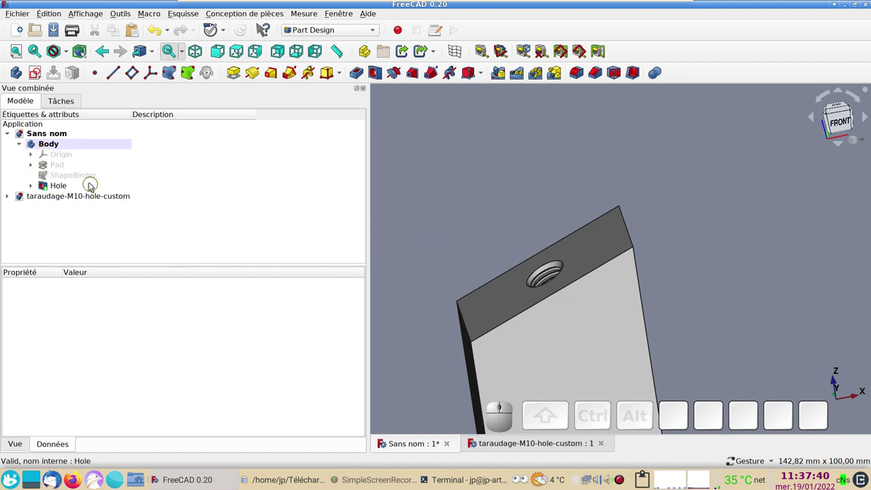
Copy the Body with its dependencies into a new document Sans nom1.
left_click(59, 143)
key("ctrl+c")
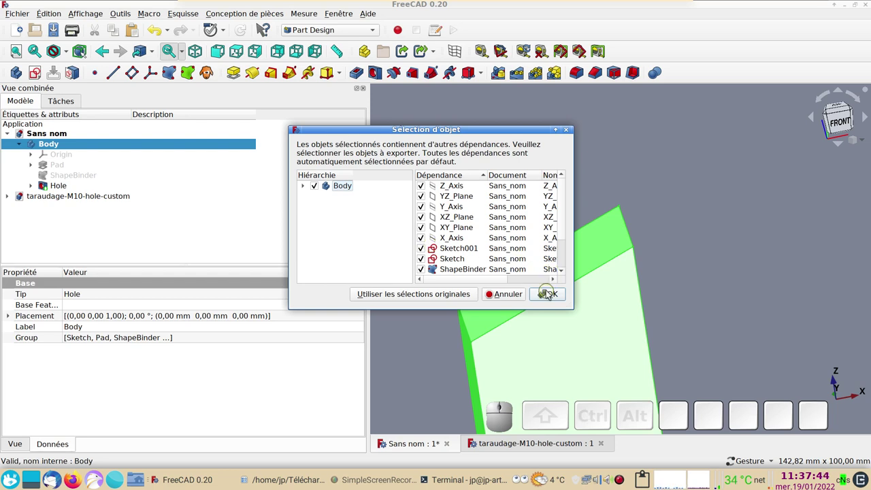
left_click(550, 295)
left_click(19, 30)
key("ctrl+v")
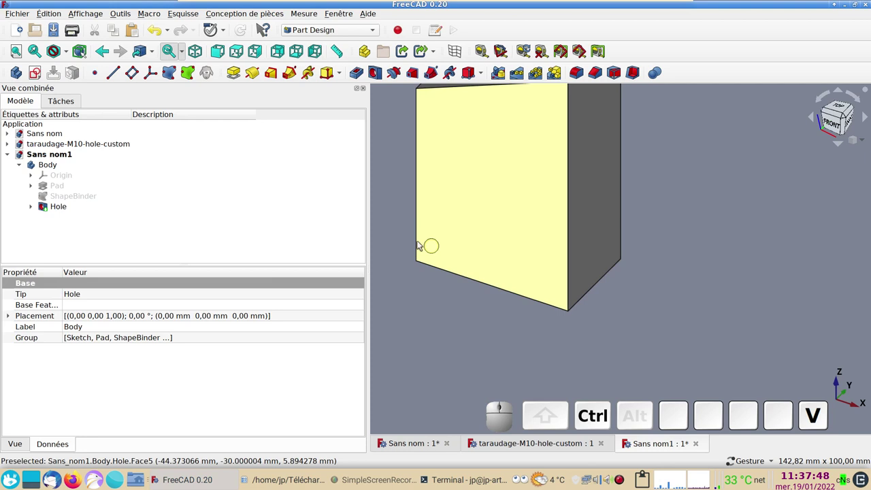
Delete the Hole feature from the copied body, keeping Pad and Sketch001.
scroll("down", 3)
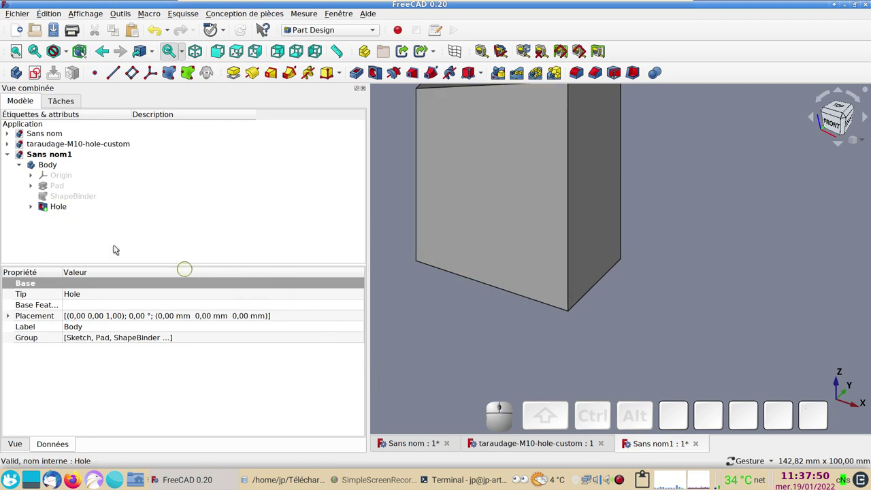
left_click(55, 204)
key("Delete")
scroll("down", 3)
left_click(444, 280)
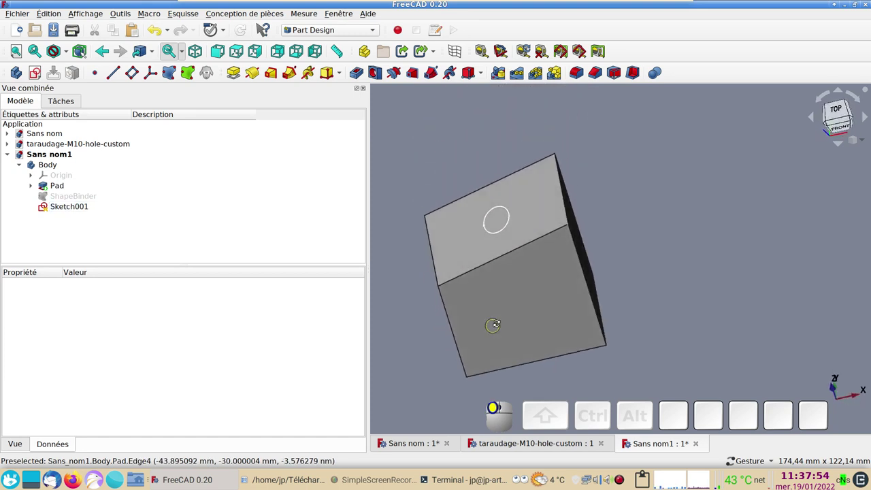
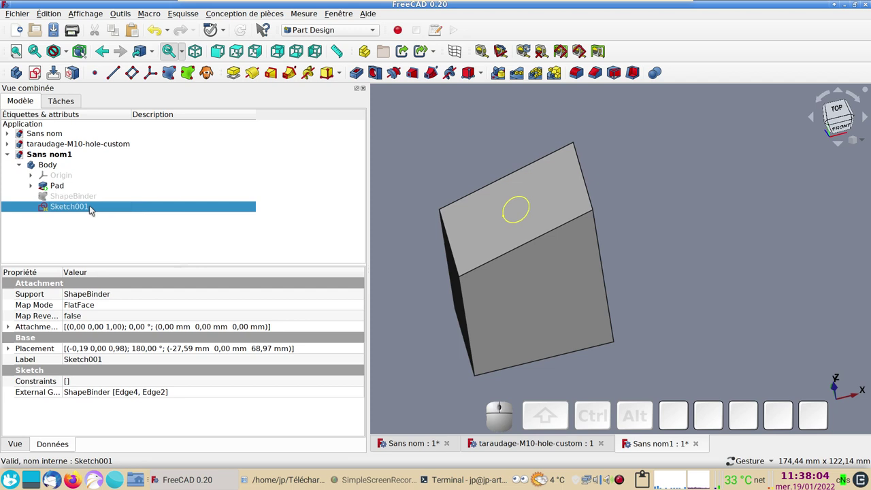
Constrain Sketch001's circle to an 8.5 mm diameter.
left_click(91, 207)
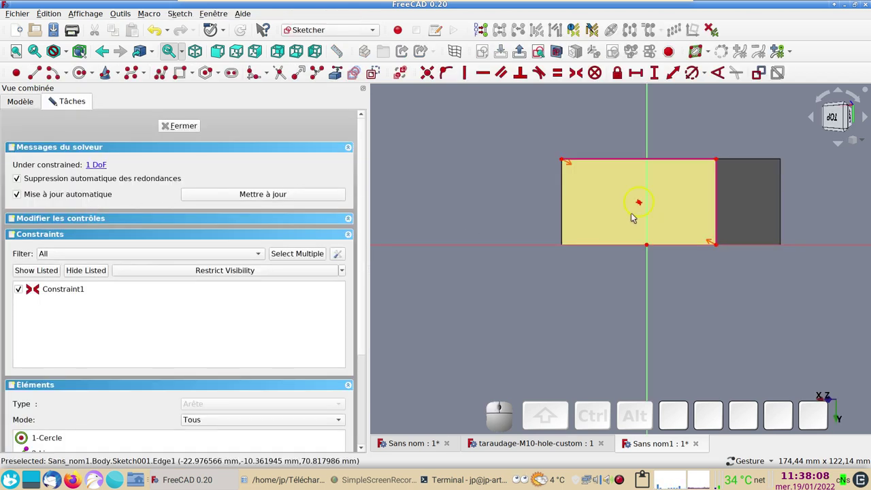
left_click(633, 216)
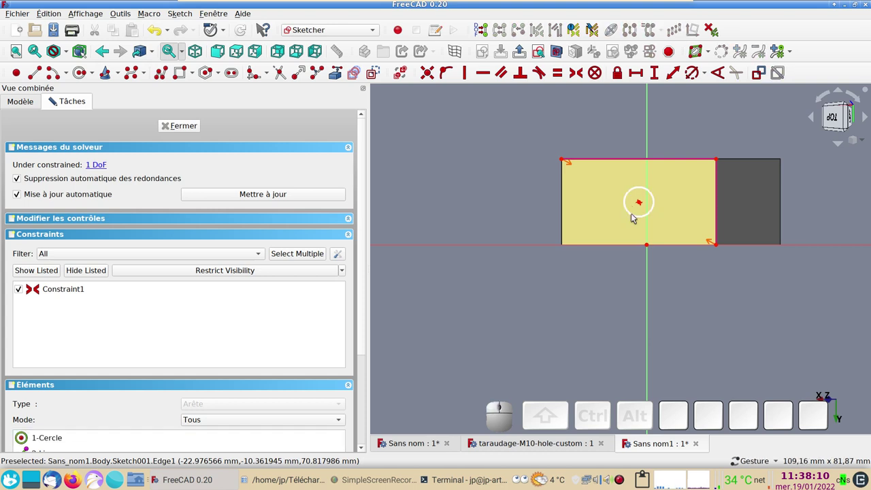
left_click(641, 217)
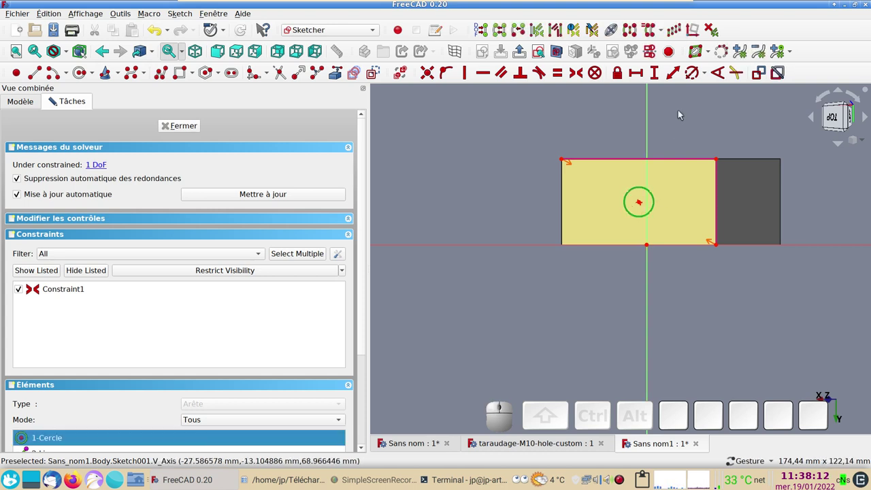
left_click(695, 74)
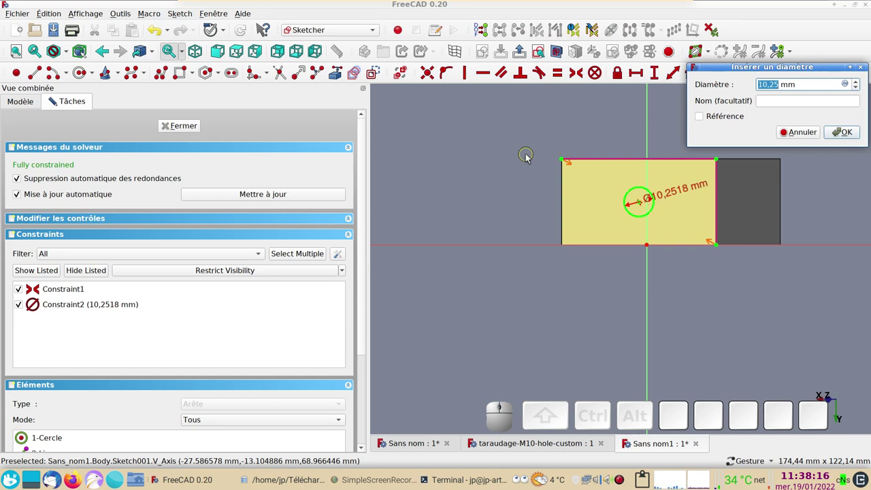
key("KP_8")
key("KP_Decimal")
key("KP_5")
key("KP_Enter")
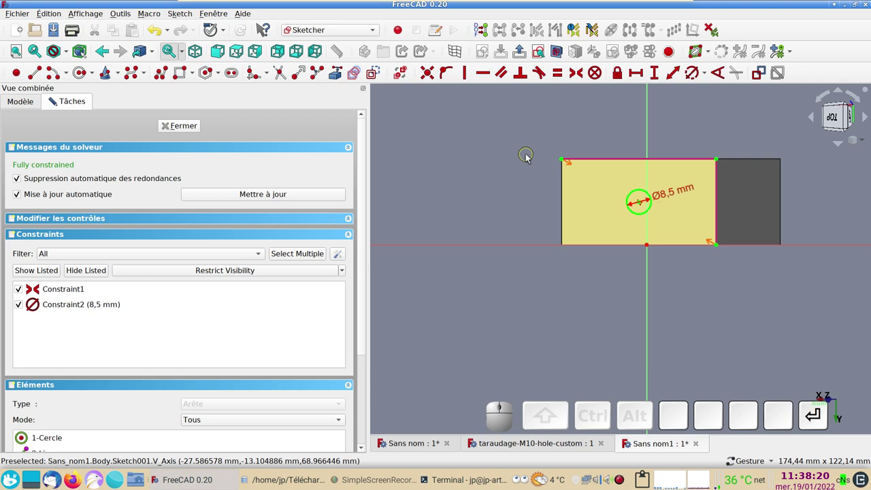
Close the sketch and return to the Part Design view of the block.
left_click(177, 124)
scroll("up", 3)
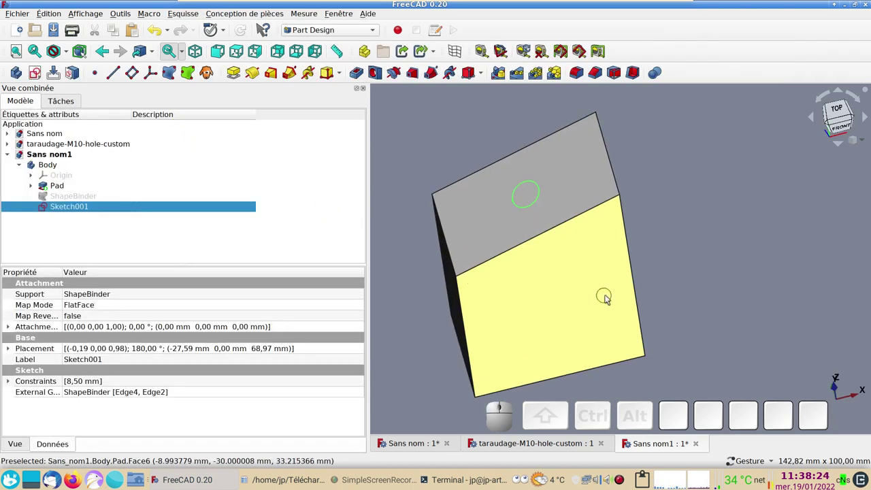
right_click(655, 300)
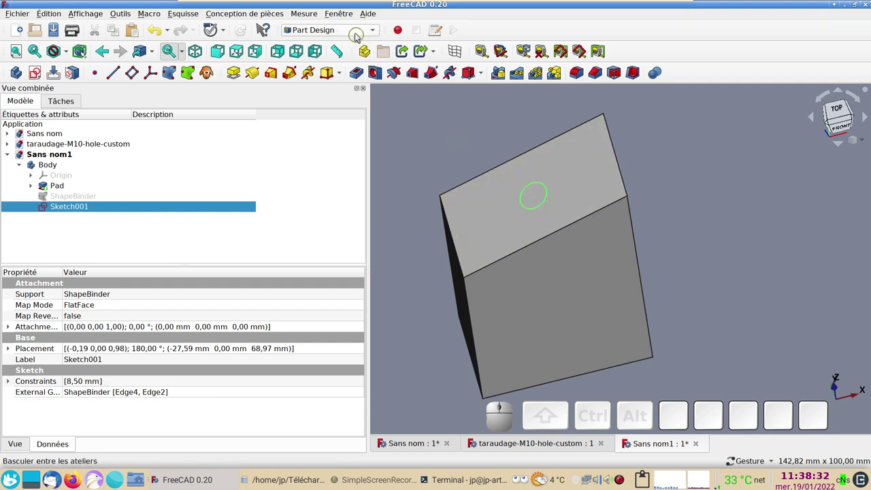
left_click(356, 33)
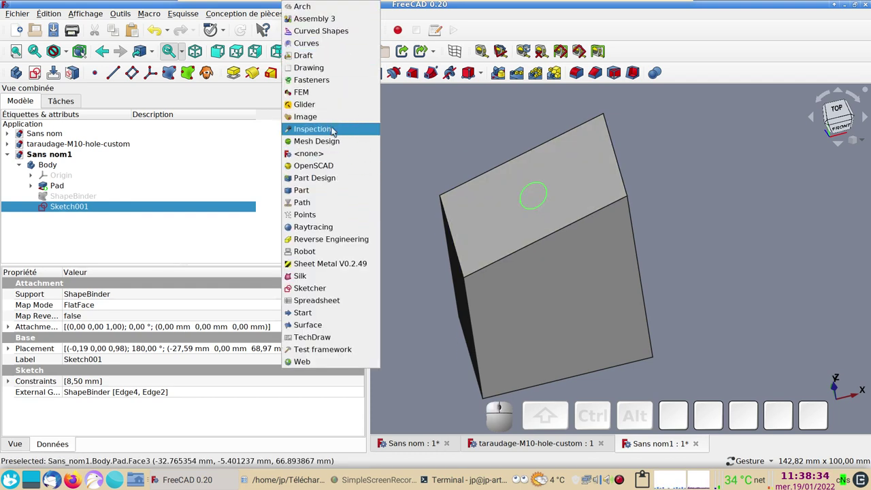
left_click(319, 84)
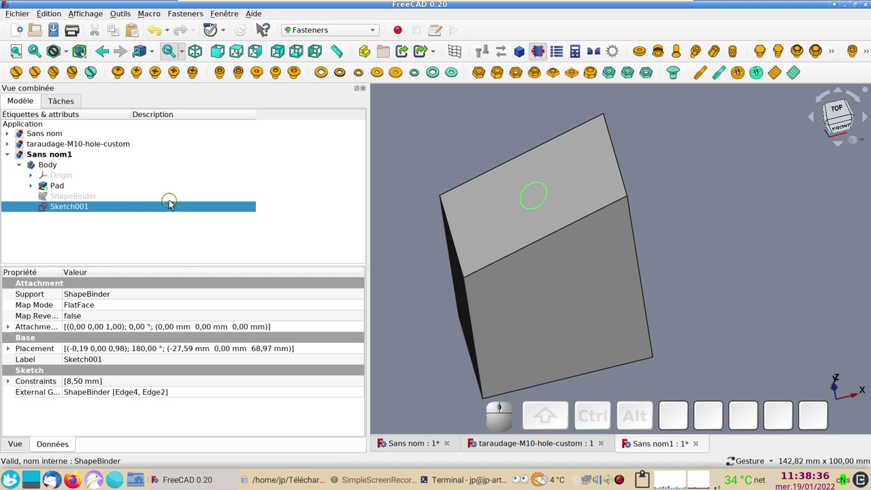
left_click(779, 78)
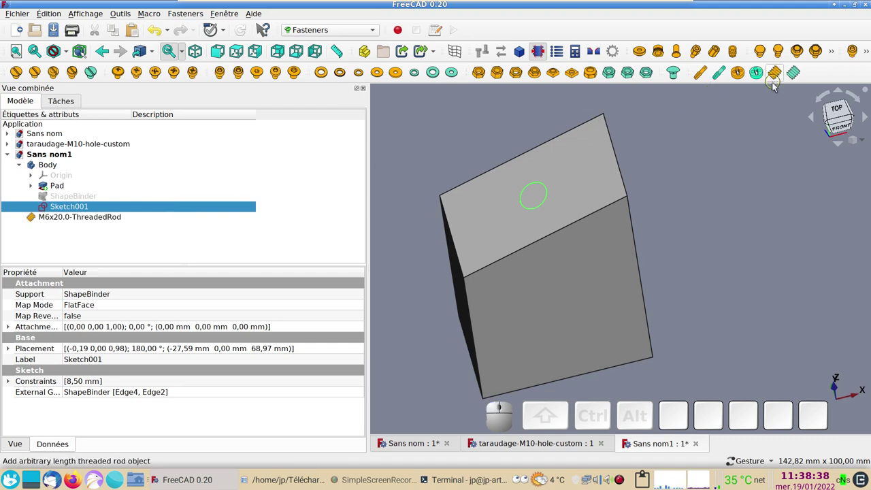
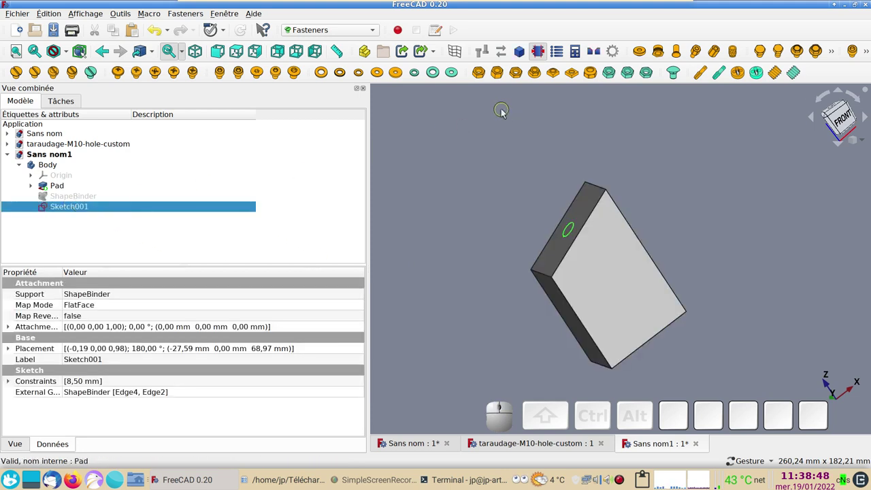
left_click(371, 32)
left_click(347, 179)
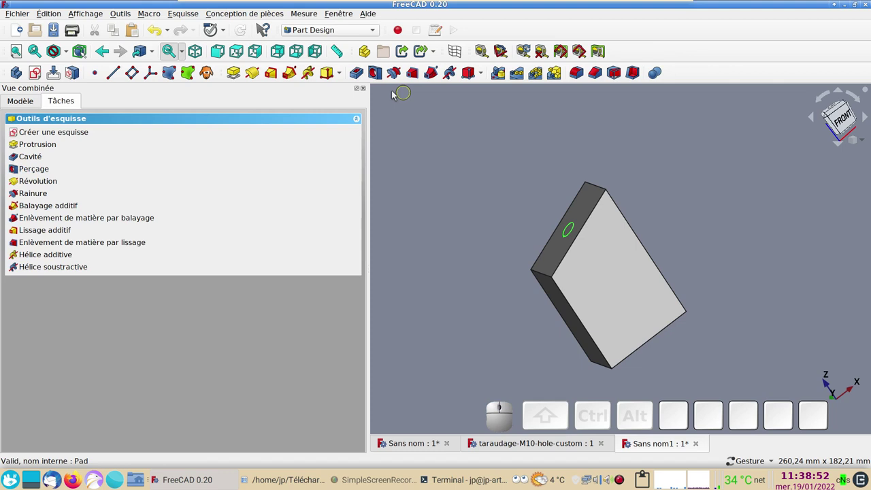
Cut a 7 mm deep Pocket from Sketch001's 8.5 mm circle.
left_click(360, 74)
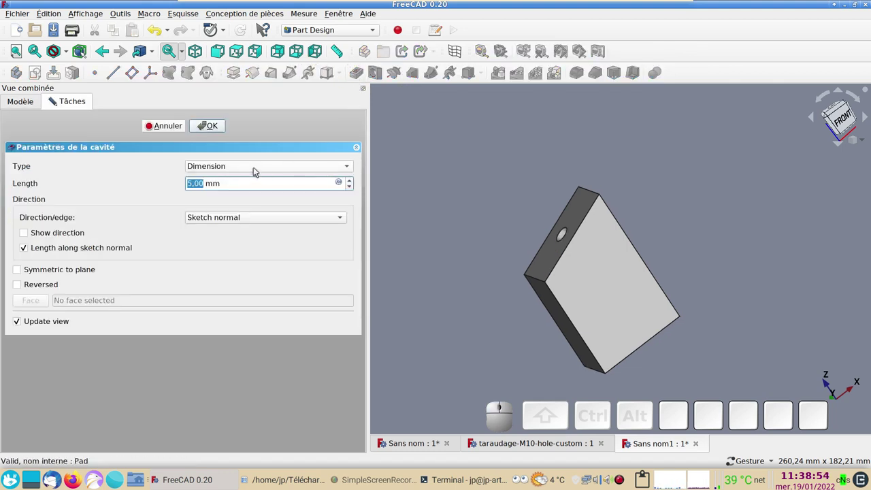
scroll("up", 3)
left_click(208, 124)
left_click(637, 165)
left_click(29, 99)
left_click(581, 240)
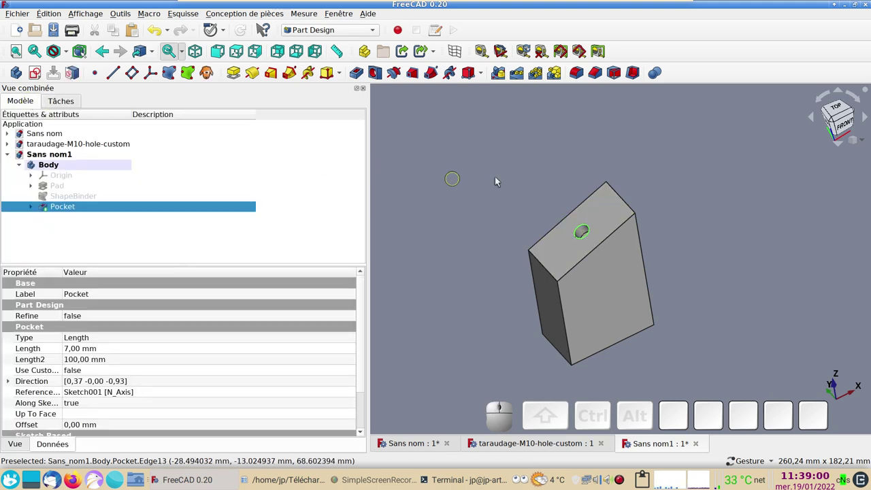
In the Fasteners workbench, add an M10x20 threaded rod on the pocket's circular edge.
left_click(371, 32)
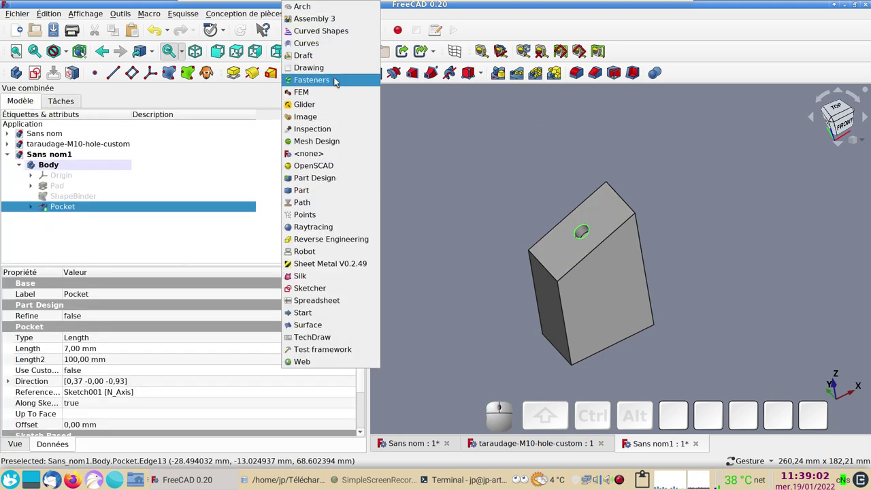
left_click(338, 80)
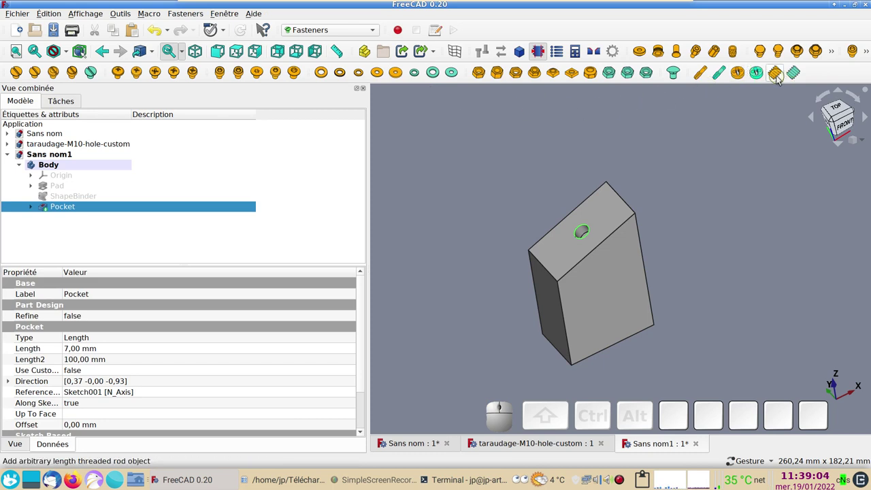
left_click(776, 78)
scroll("up", 3)
right_click(676, 243)
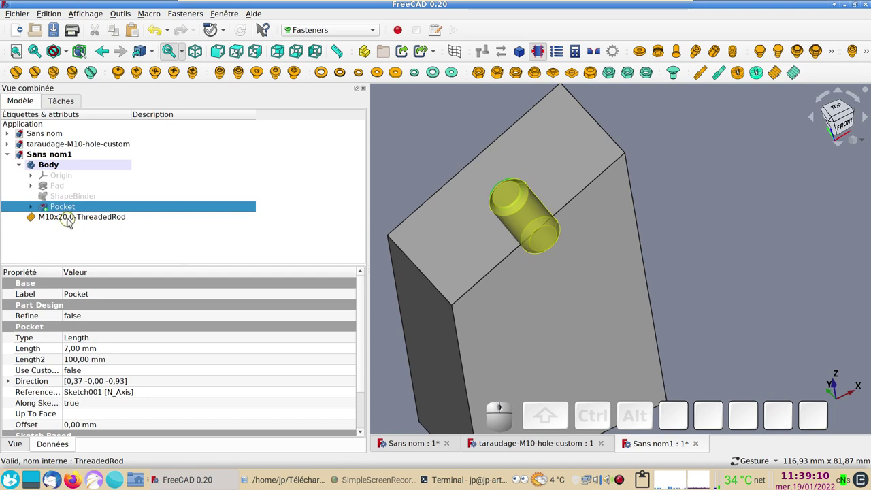
Select the M10x20.0-ThreadedRod in the tree to show its properties.
left_click(72, 221)
scroll("up", 3)
right_click(658, 296)
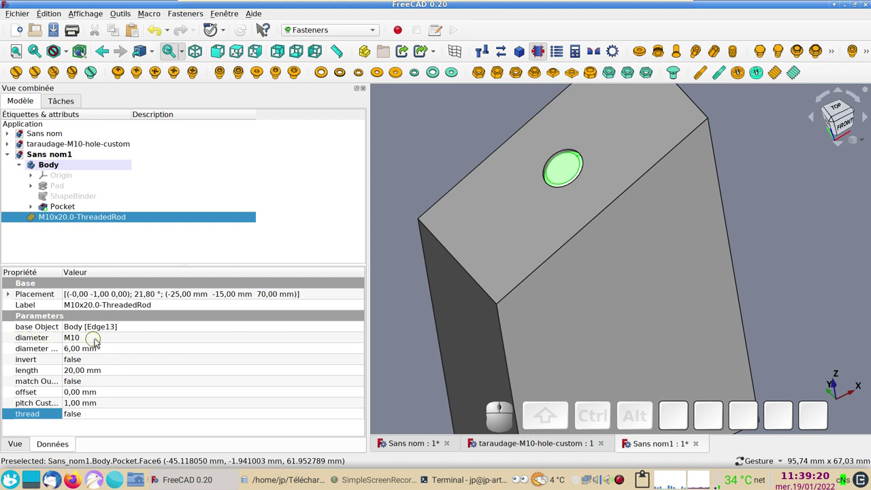
Set the rod diameter to Custom with a 10.6 mm custom diameter.
left_click(107, 338)
left_click(107, 338)
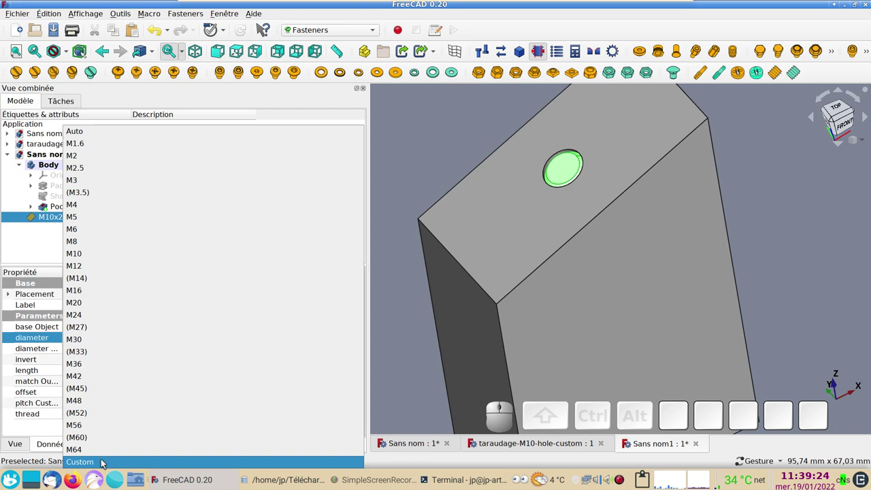
left_click(105, 461)
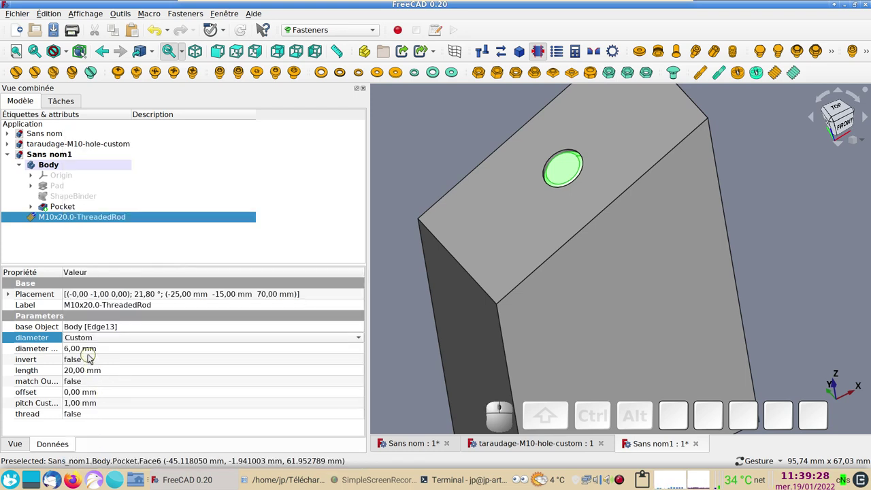
left_click(102, 349)
key("KP_1")
key("KP_0")
key("KP_Decimal")
key("KP_6")
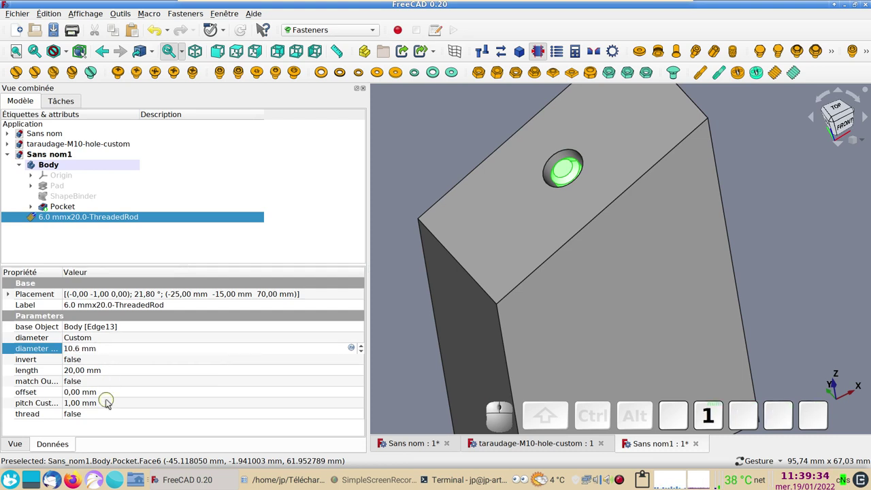
Set the rod length to 30 mm and a custom 1.5 mm thread pitch.
left_click(94, 370)
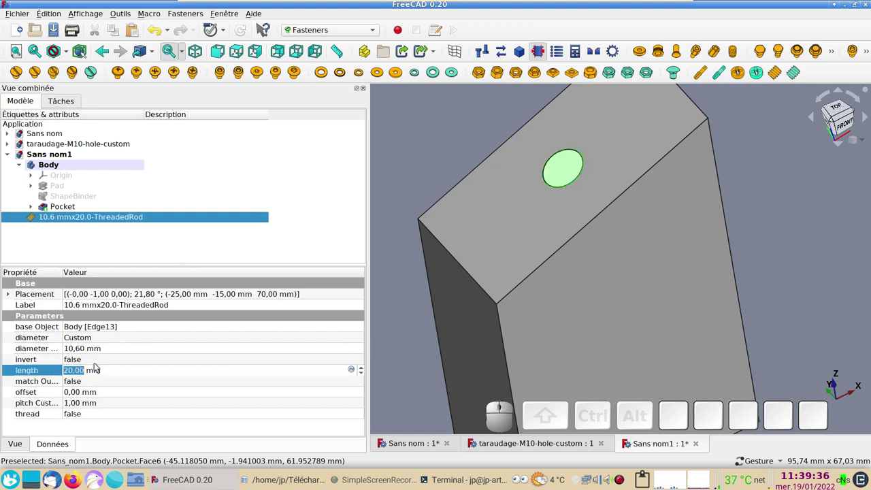
key("KP_0")
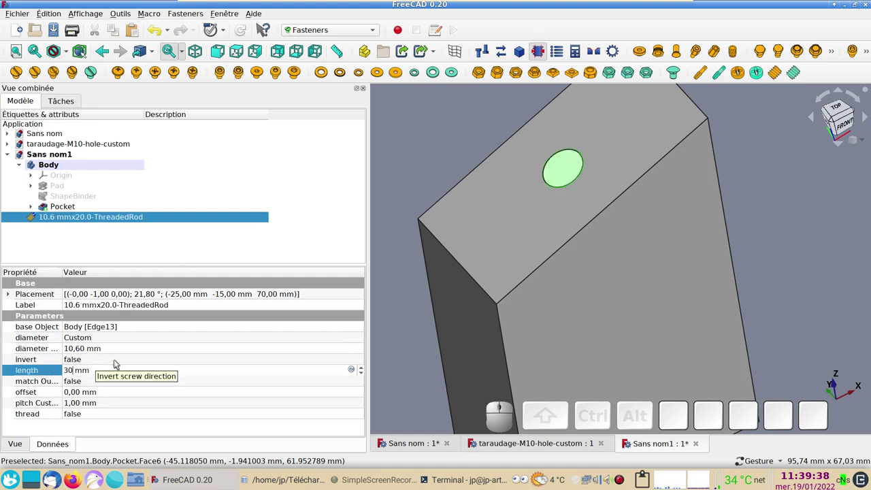
left_click(81, 402)
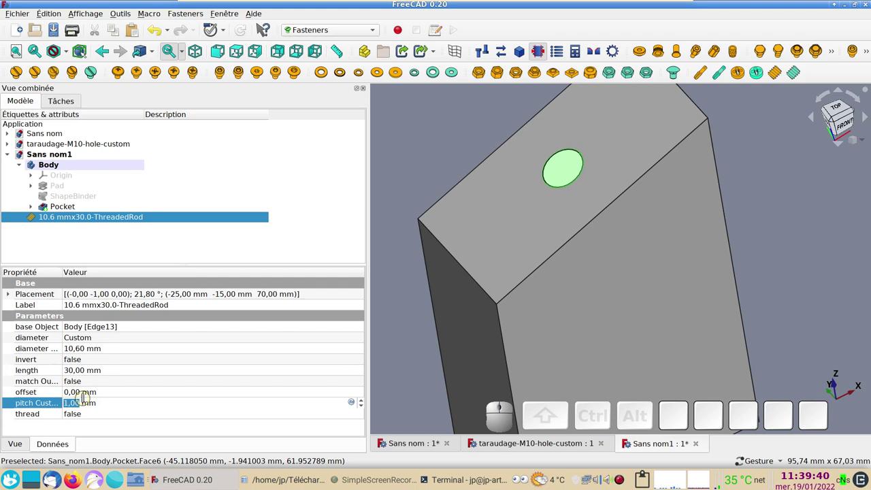
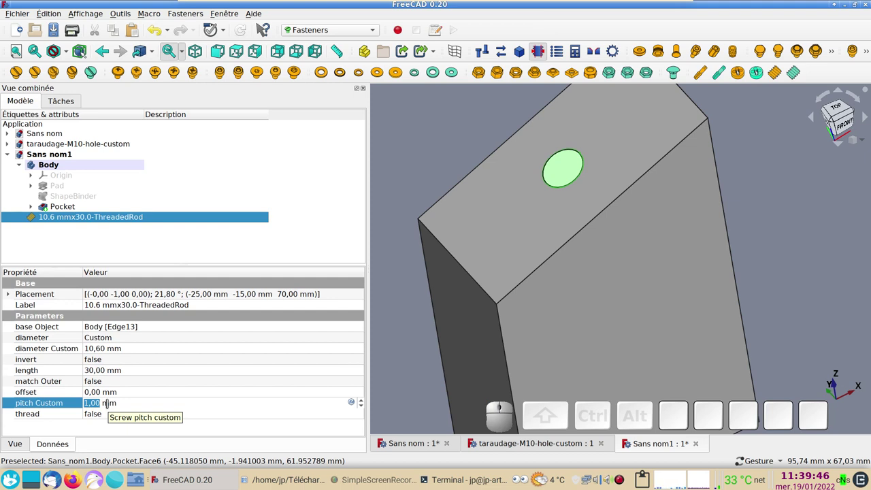
key("KP_1")
key("KP_Decimal")
key("KP_5")
key("KP_Enter")
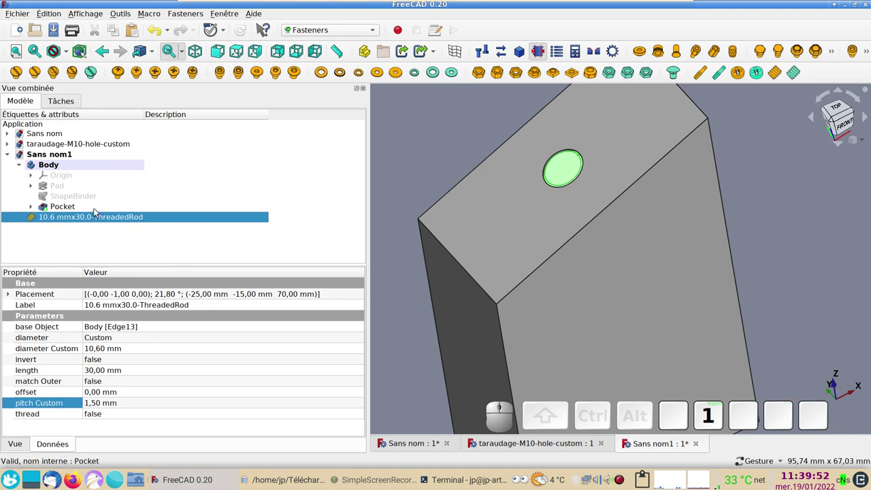
Briefly hide the Body to check the rod, then enable real threads on it.
left_click(75, 169)
key("space")
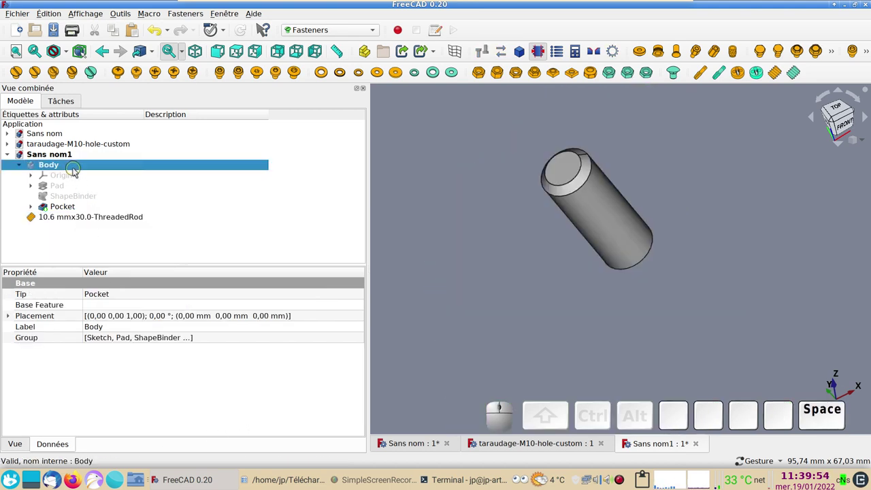
key("space")
left_click(73, 221)
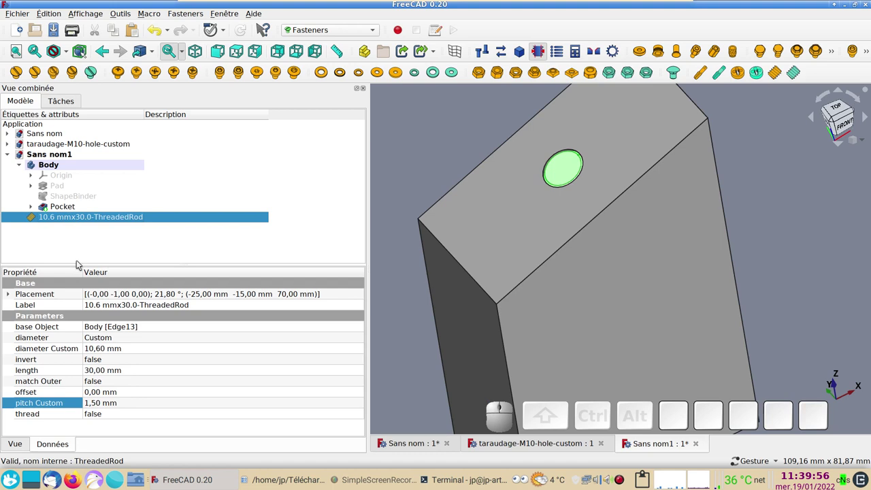
left_click(115, 416)
left_click(116, 415)
left_click(116, 430)
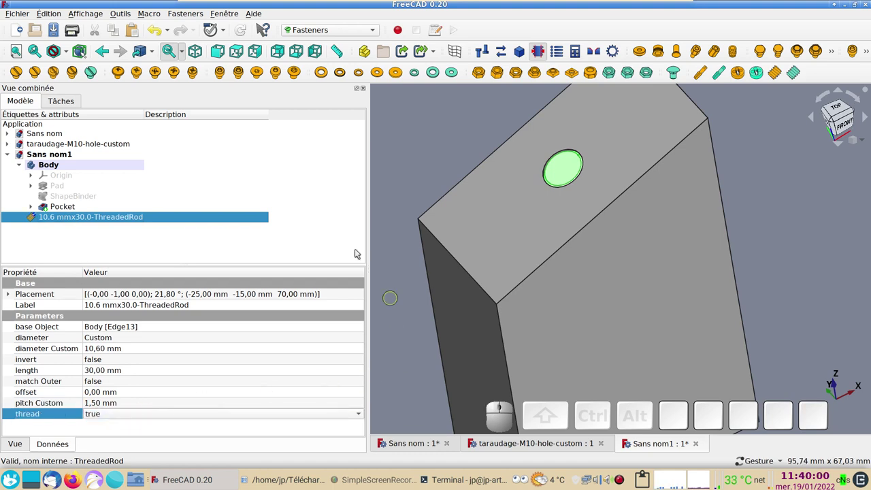
key("Return")
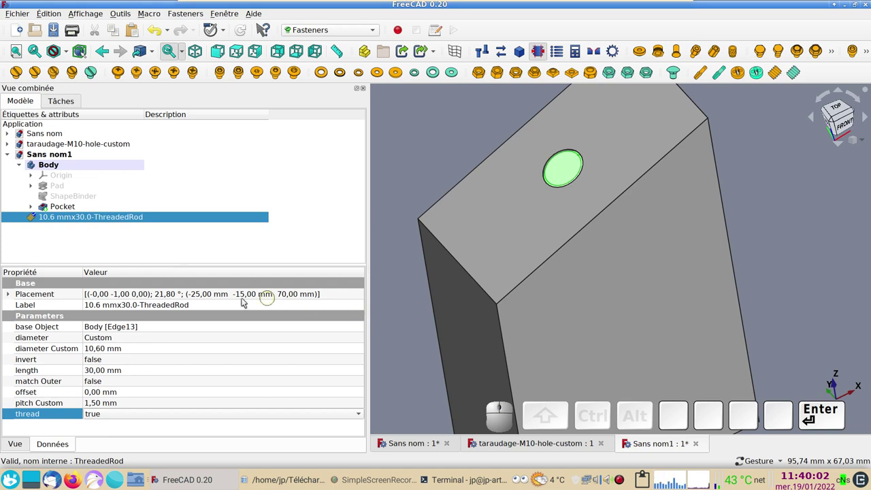
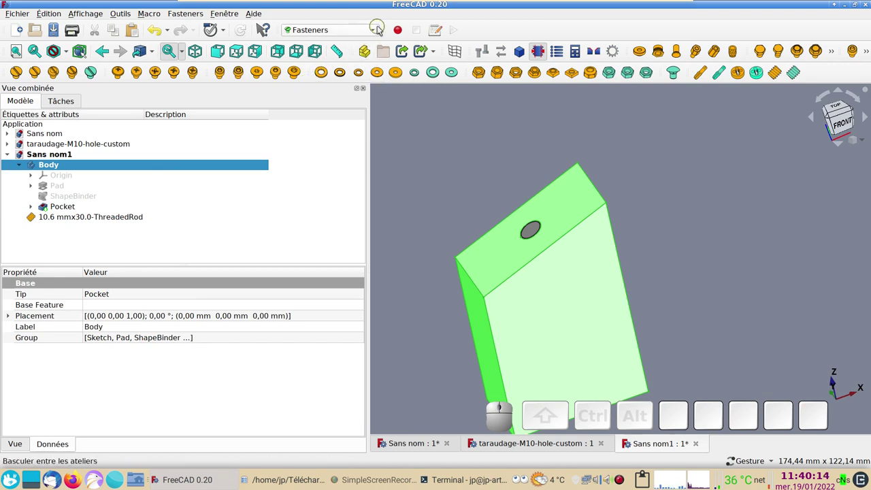
In the Part workbench, select the Pocket together with the ThreadedRod.
left_click(375, 31)
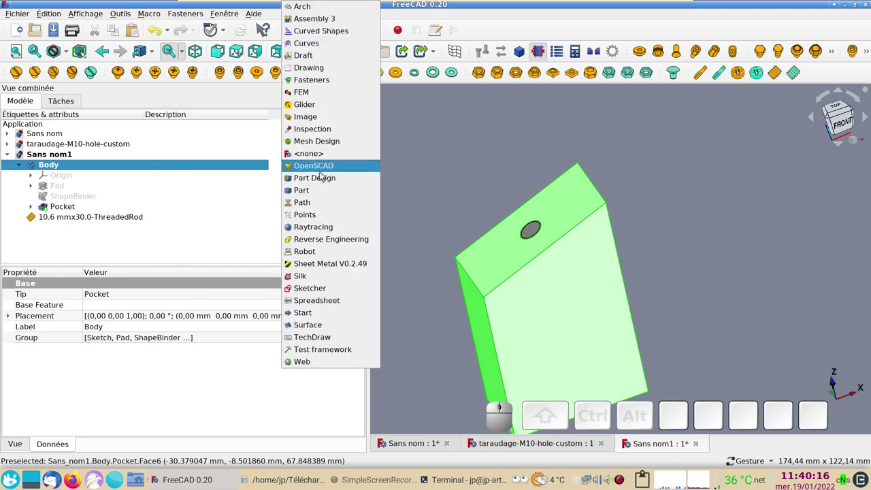
left_click(320, 196)
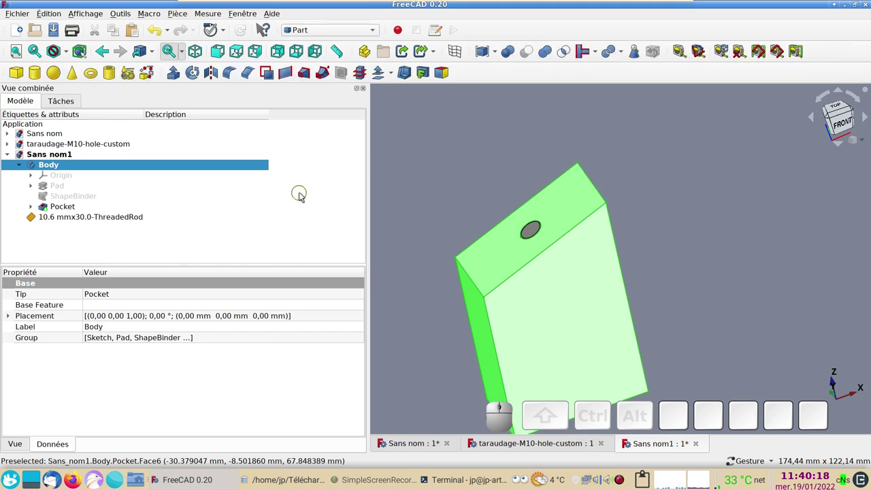
left_click(433, 176)
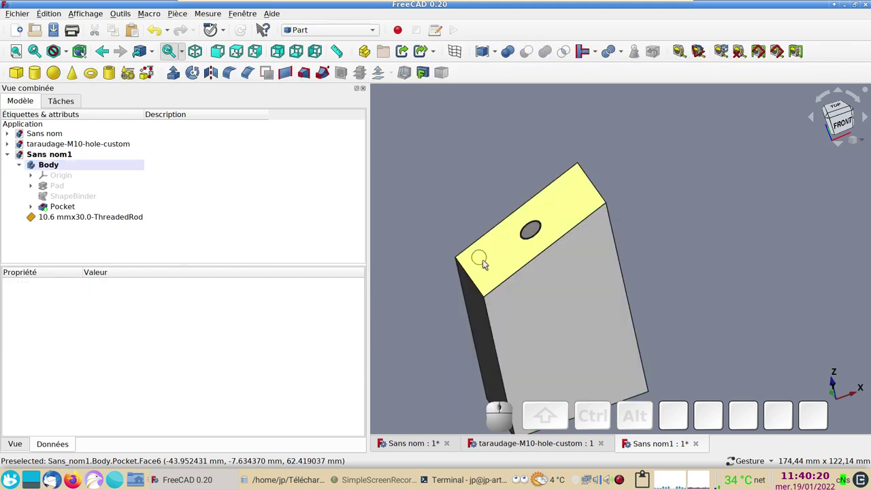
left_click(488, 263)
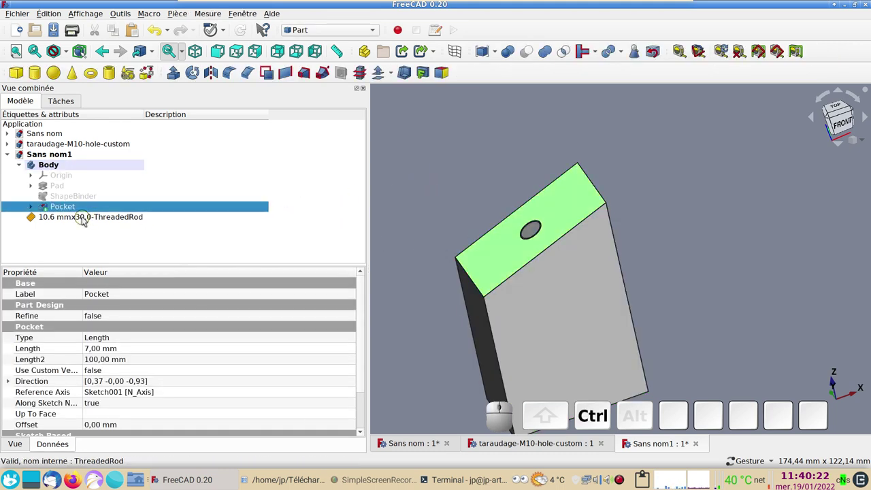
left_click(85, 219)
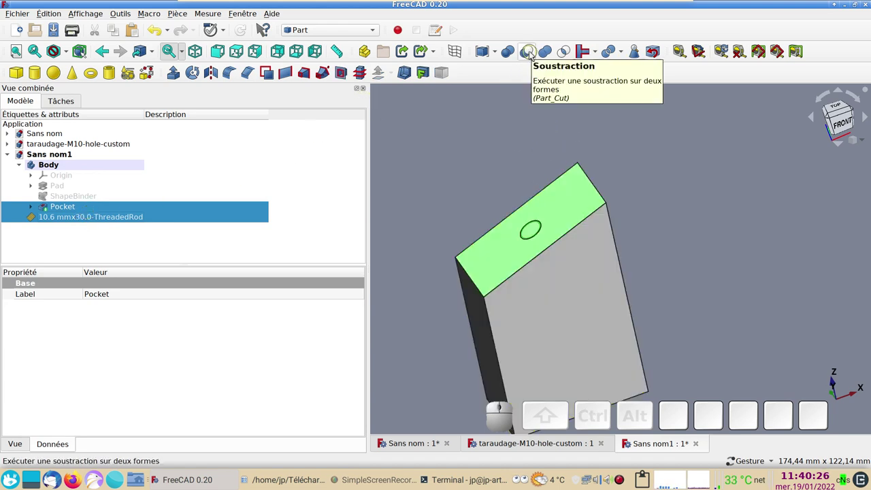
Create a Boolean Cut subtracting the rod, leaving a threaded hole in the block.
left_click(534, 53)
scroll("up", 3)
left_click(698, 220)
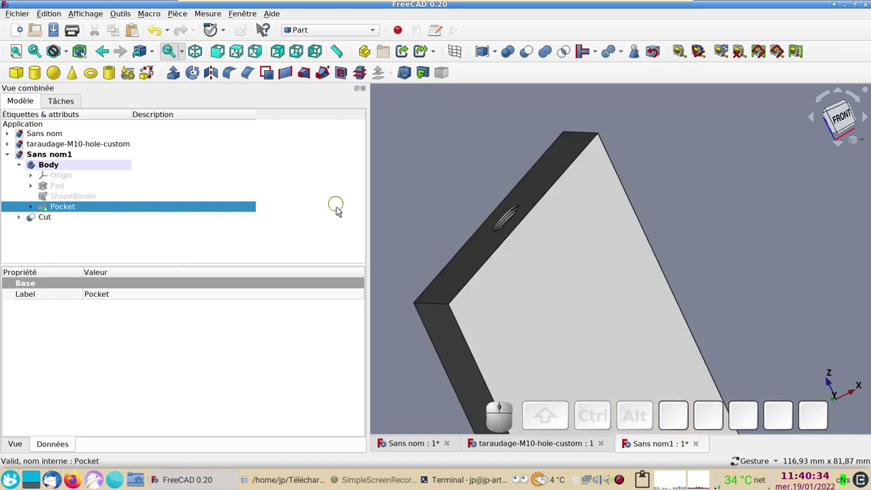
View the taraudage-M10-hole-custom reference model's sectioned threaded hole.
left_click(577, 445)
scroll("up", 3)
right_click(624, 179)
scroll("down", 3)
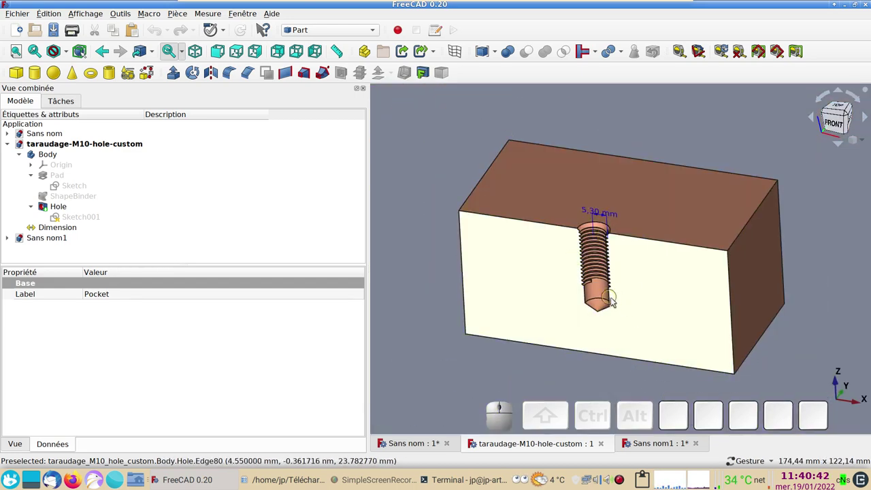
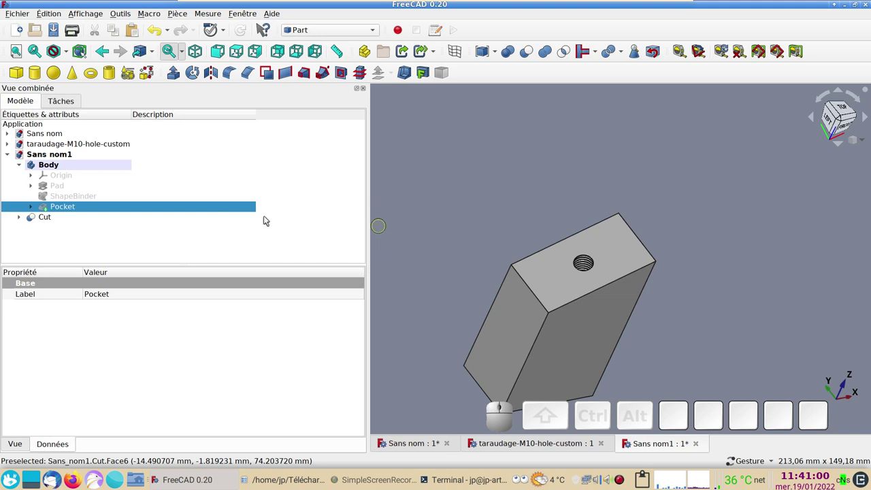
Expand the Cut and Pocket in the tree, then return to the reference document.
left_click(37, 210)
left_click(19, 228)
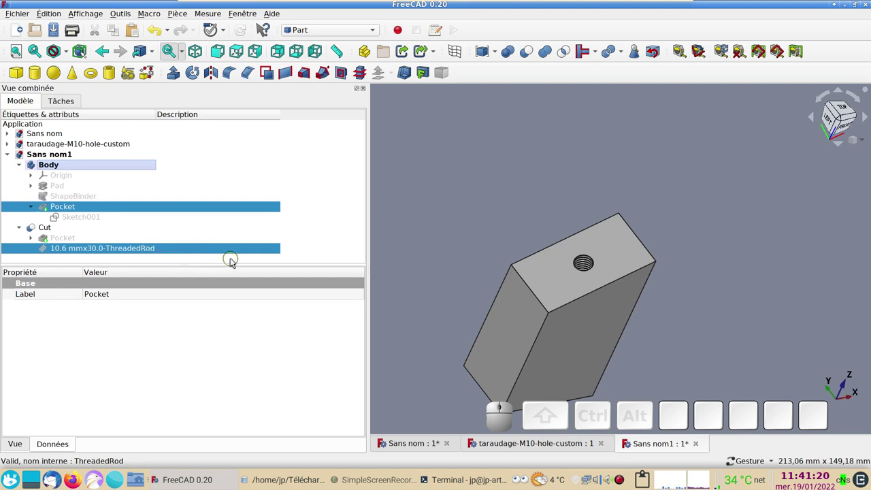
left_click(536, 444)
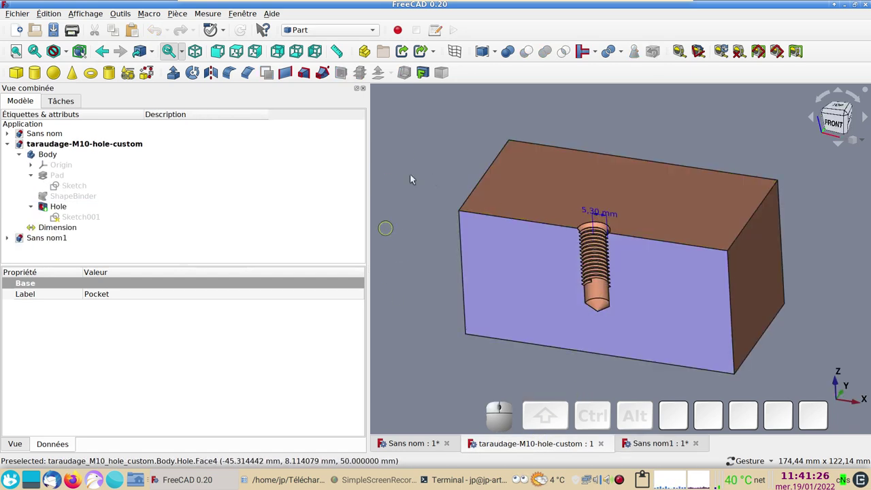
Switch to the Part Design workbench and zoom in on the reference 5,30 mm threaded hole.
left_click(373, 33)
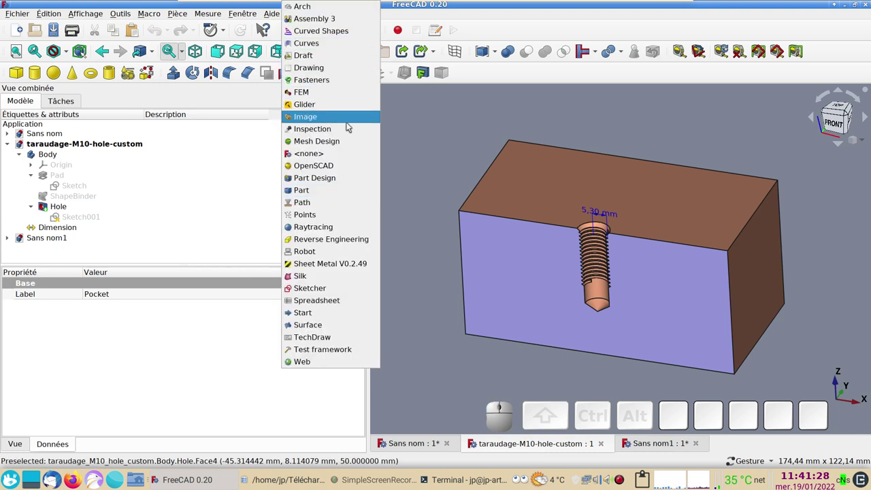
left_click(338, 175)
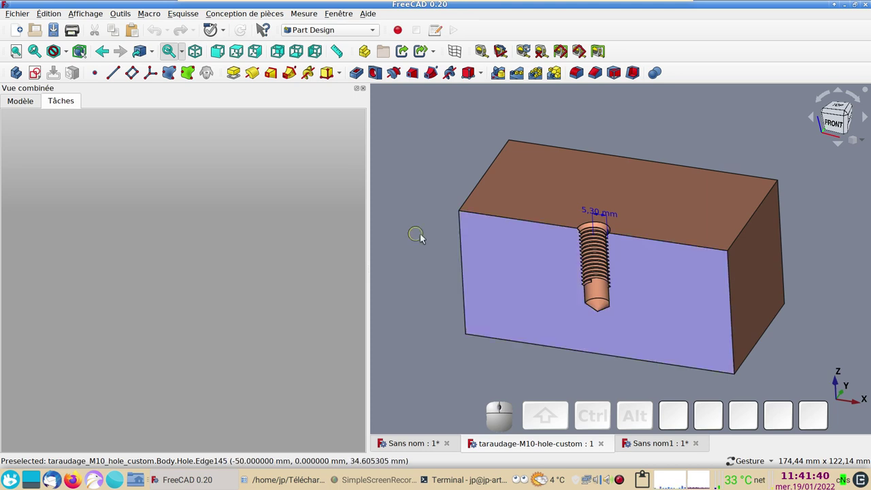
scroll("up", 3)
right_click(453, 240)
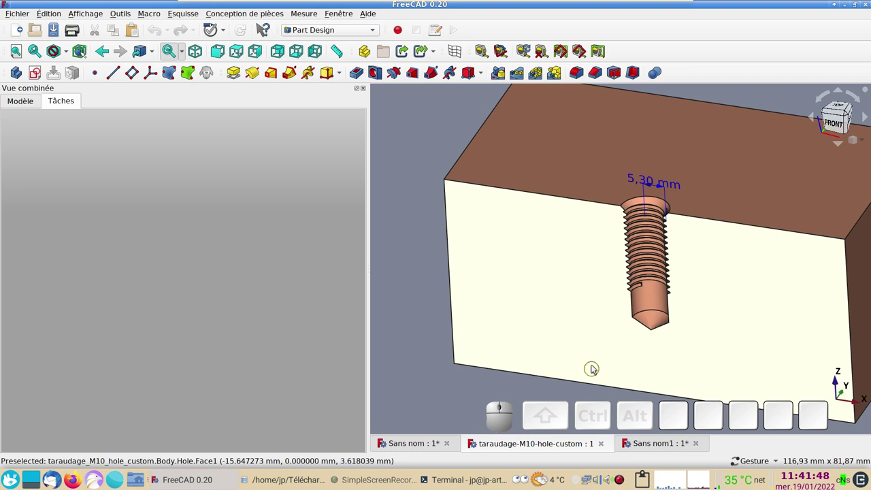
right_click(591, 362)
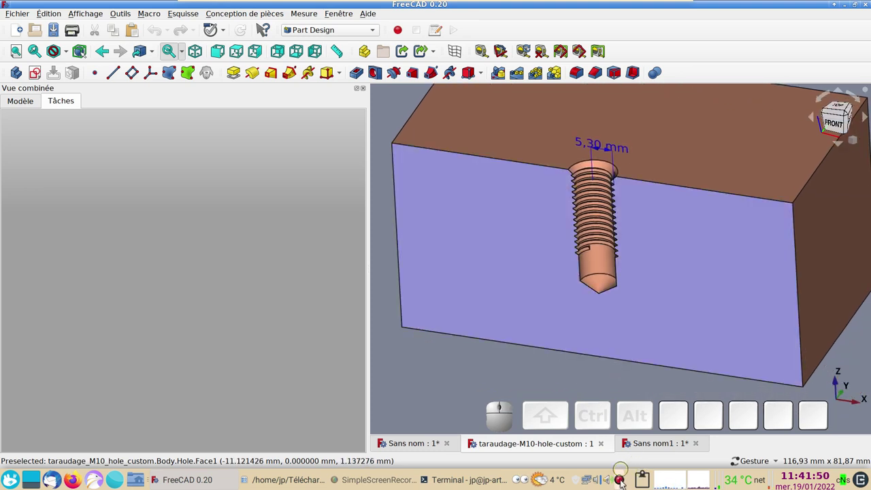